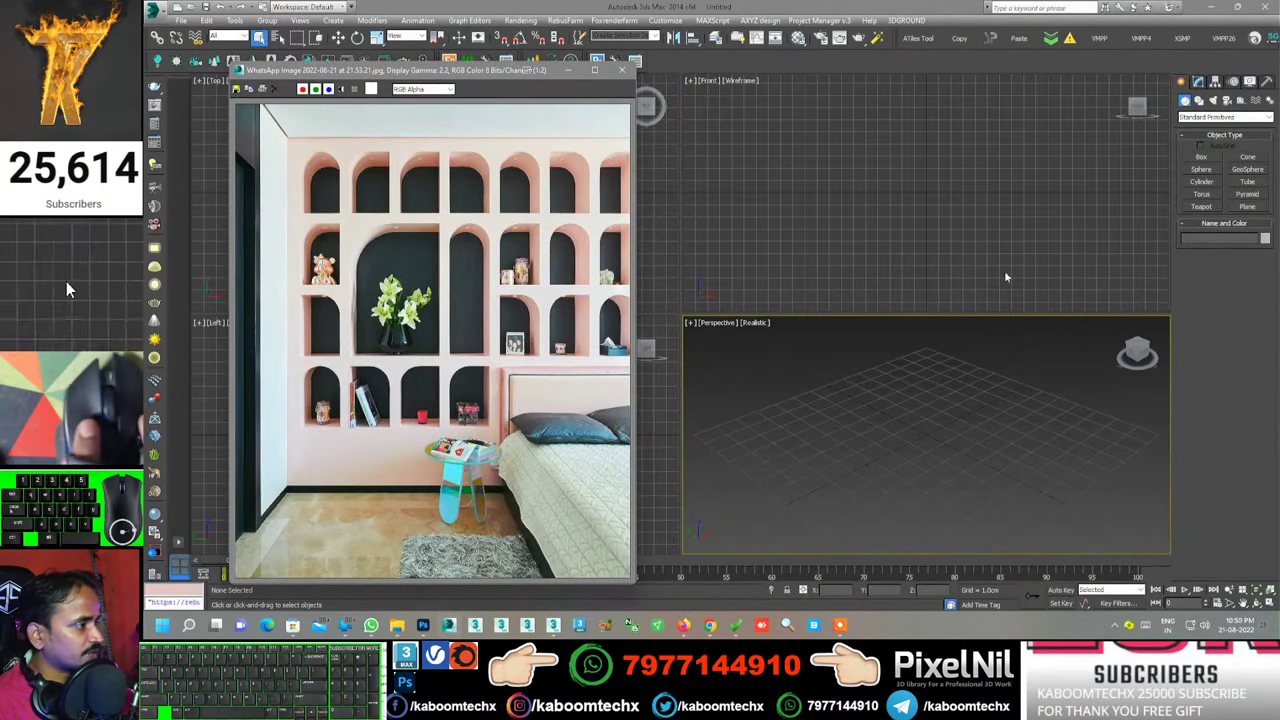
Choose Plane creation to start laying out the reference setup
left_click(134, 285)
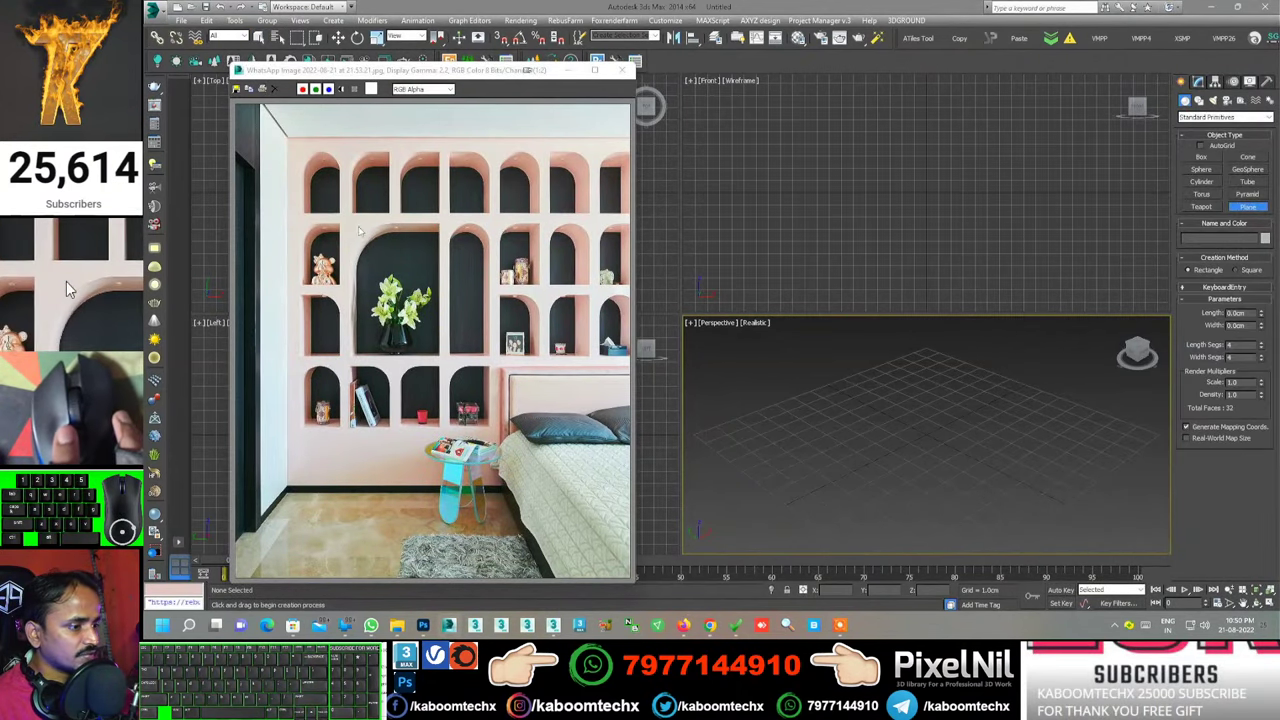
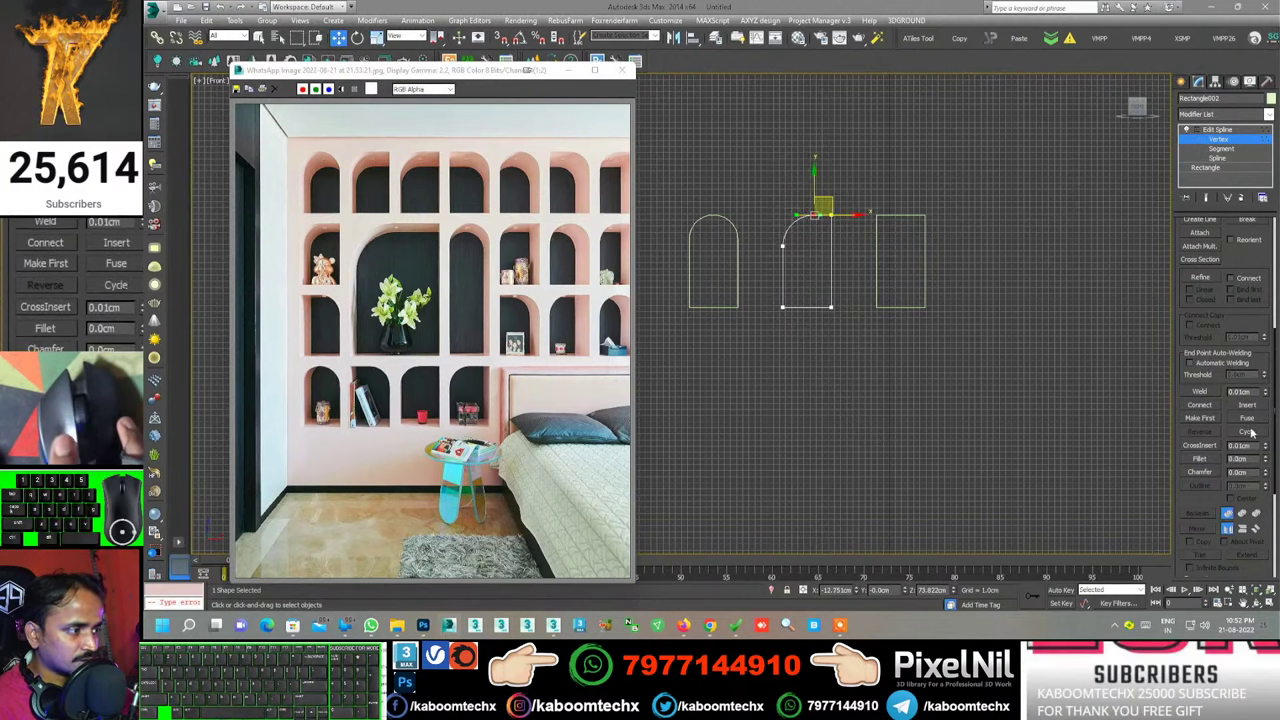
Finish the second shape, then make the third rectangle an editable spline and select its top-right vertex for filleting
left_click(67, 285)
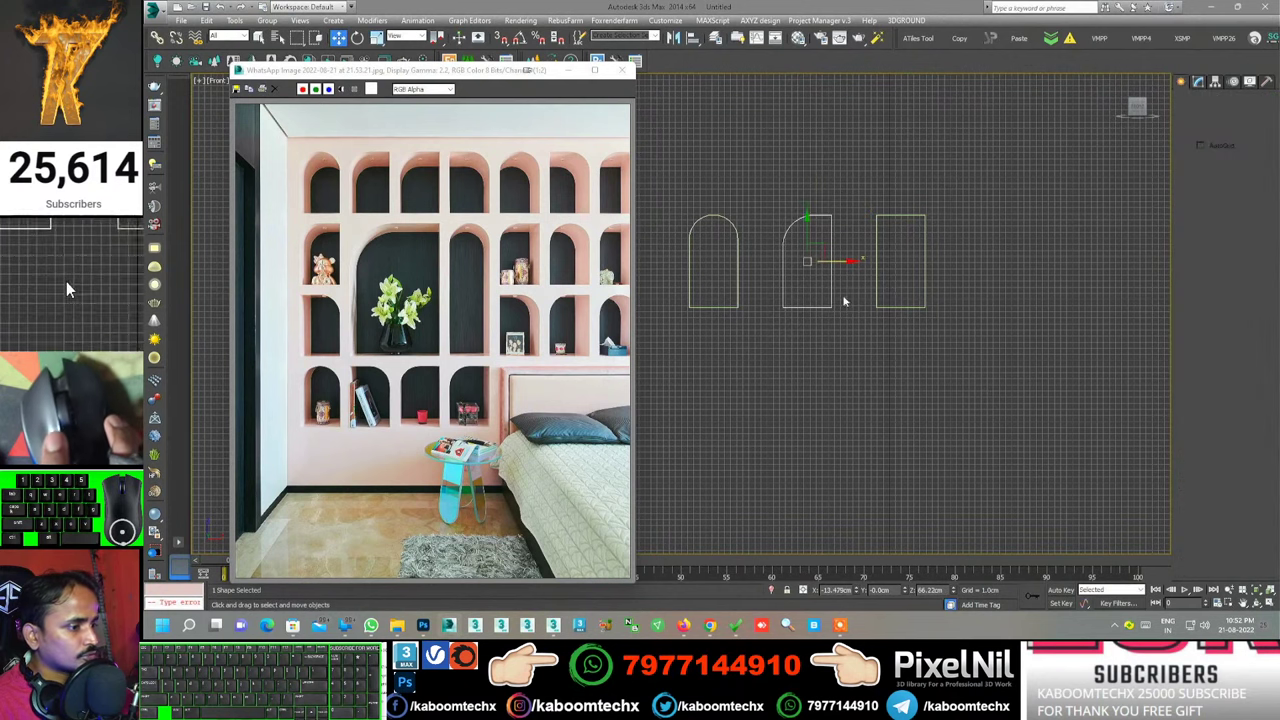
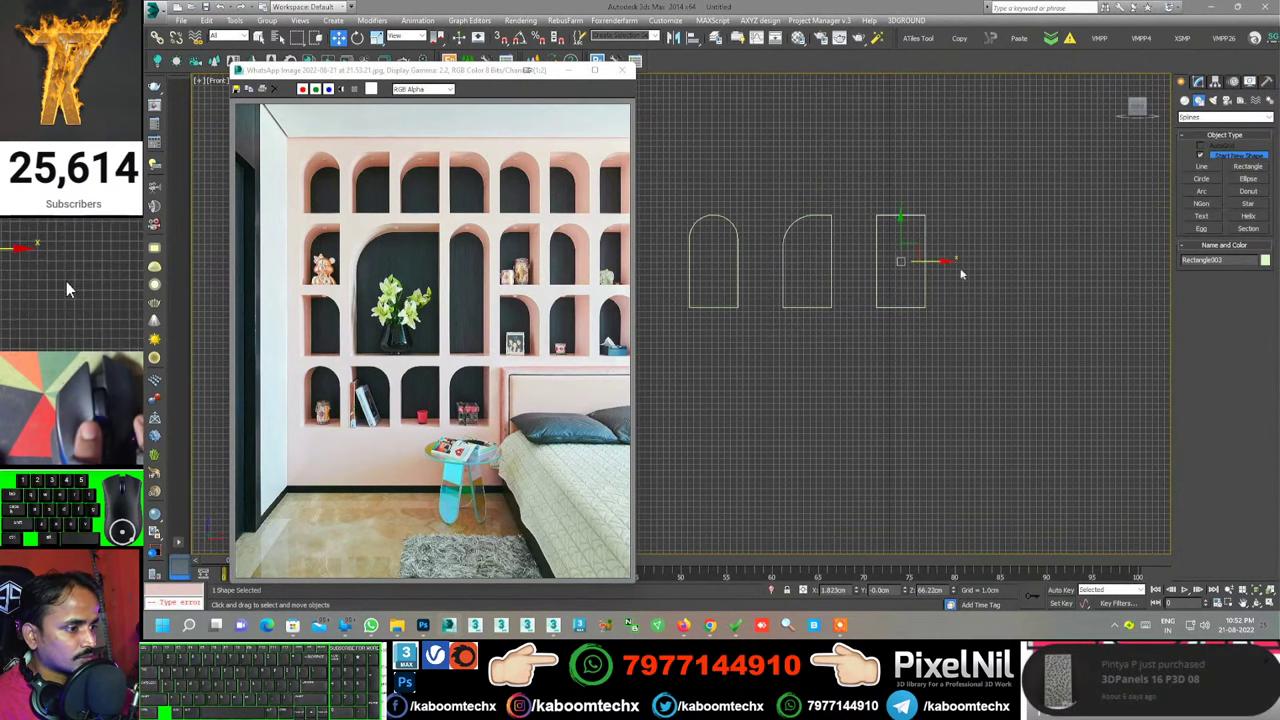
left_click(67, 285)
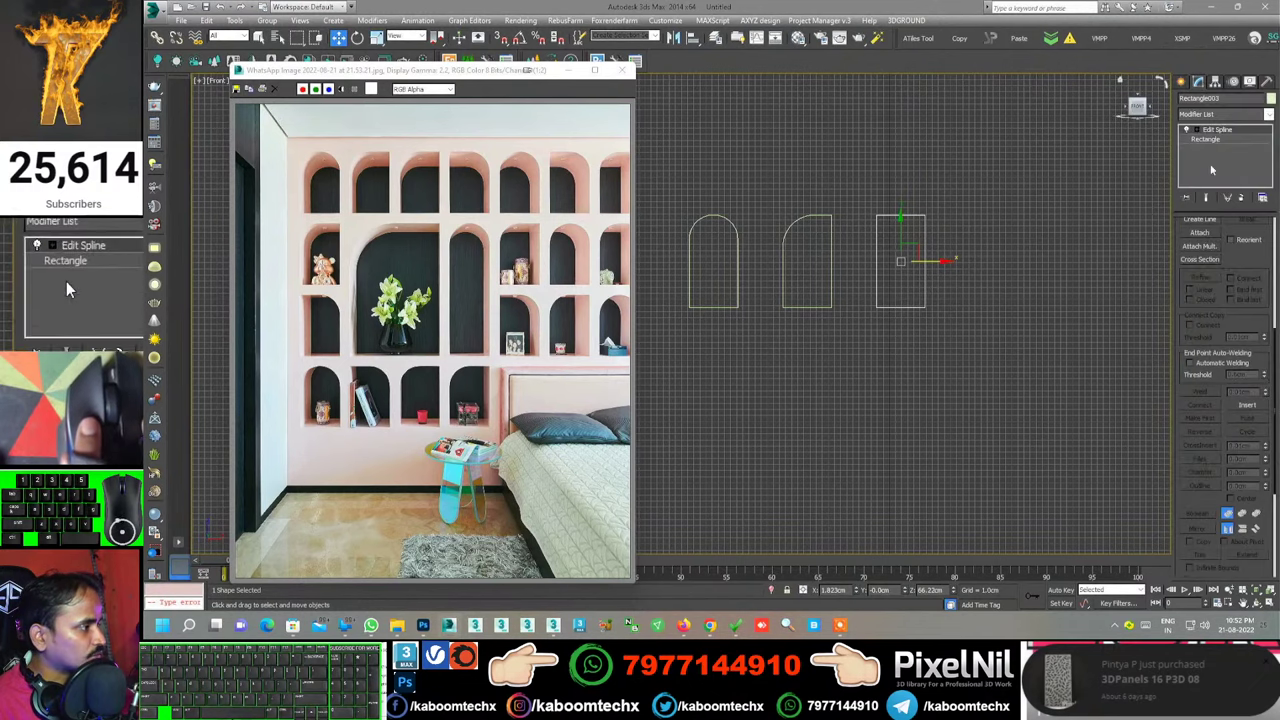
left_click(67, 285)
left_click(67, 285)
left_click(67, 285)
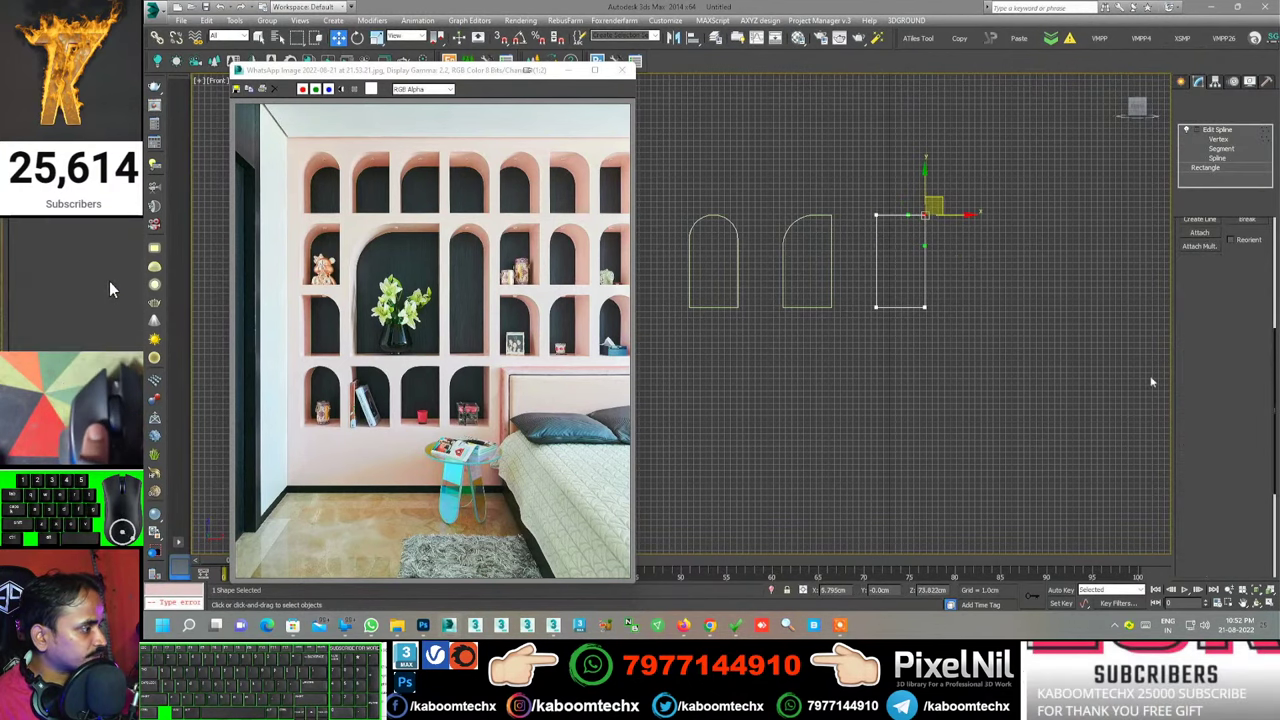
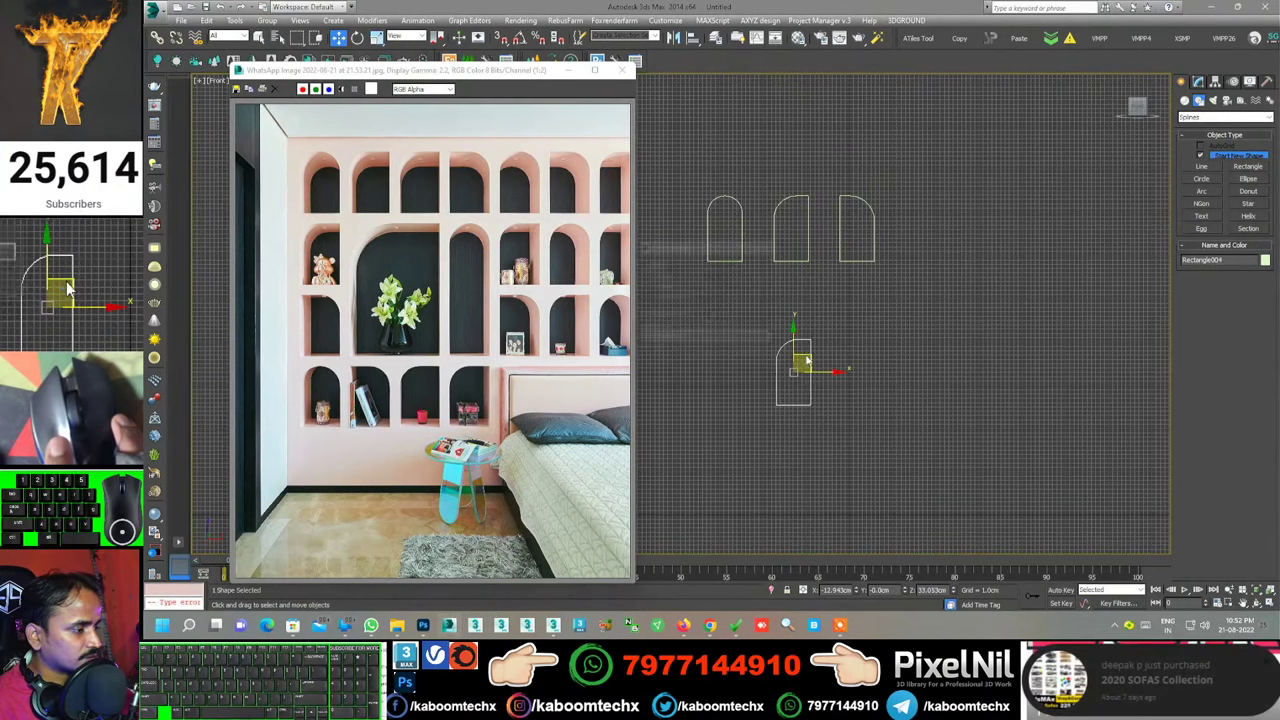
Delete the oversized trial shape and draw a large tall rectangle below the niche row
left_click(67, 285)
left_click(67, 253)
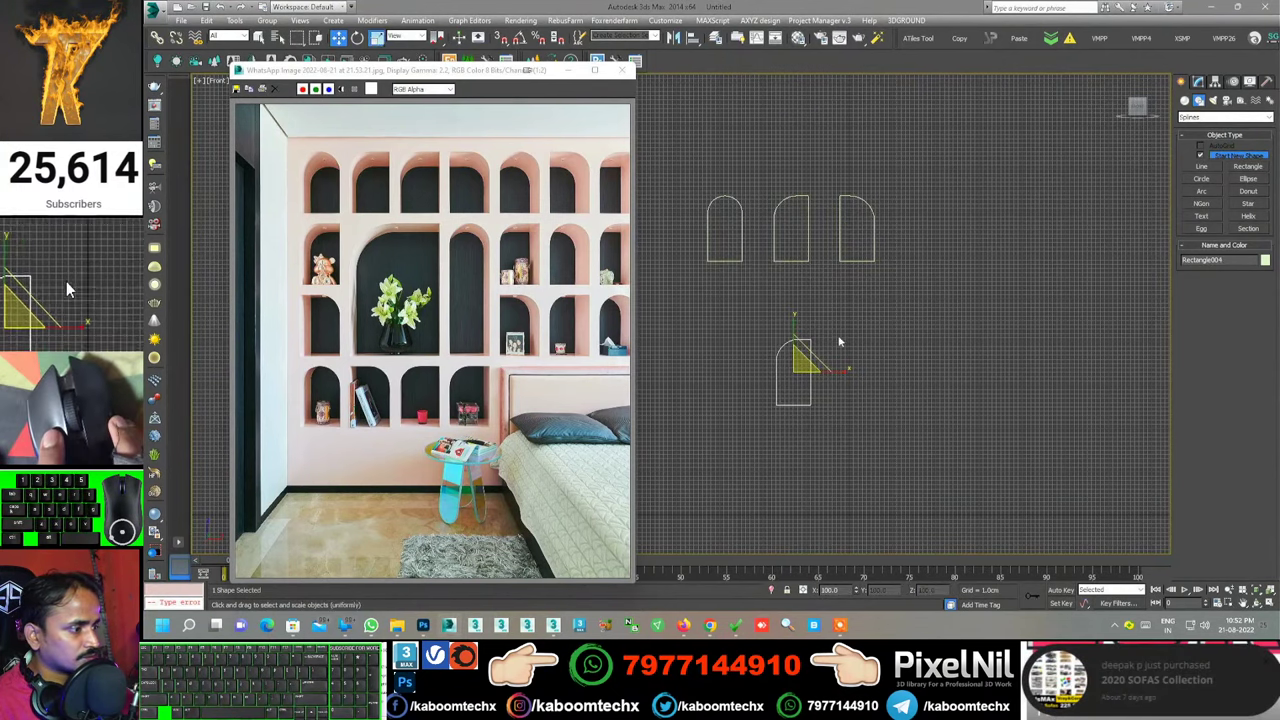
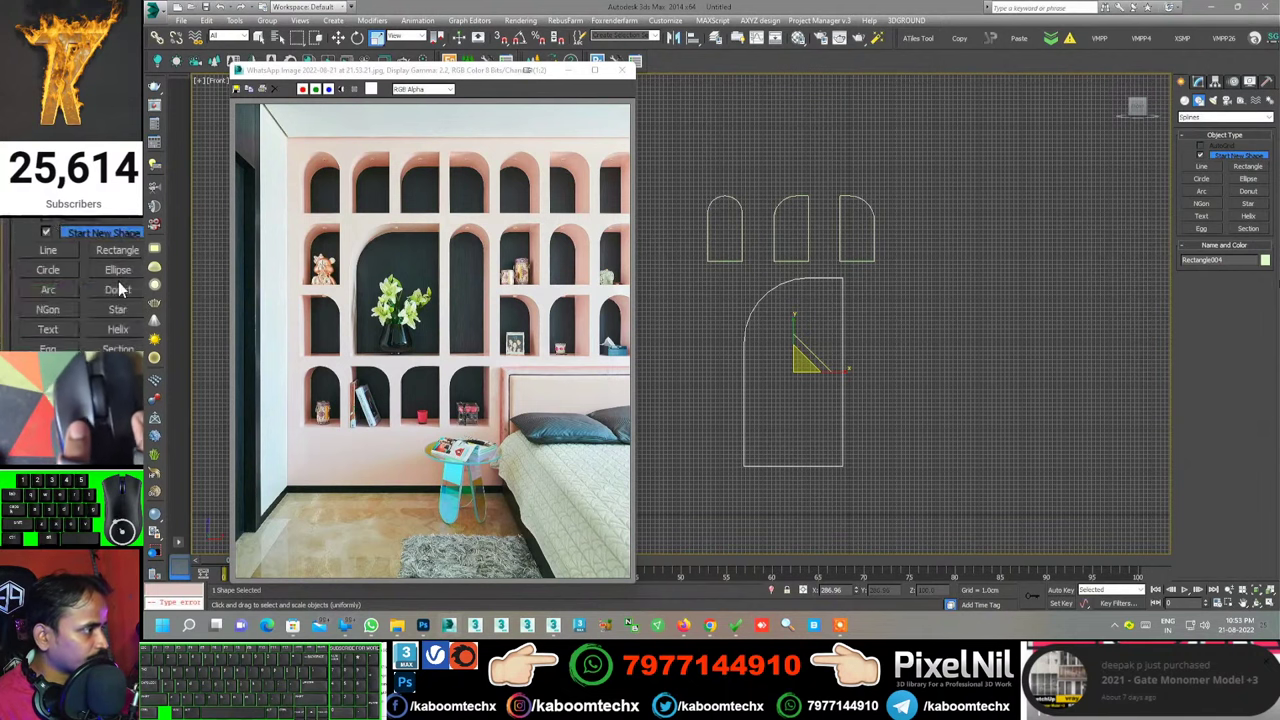
left_click(67, 285)
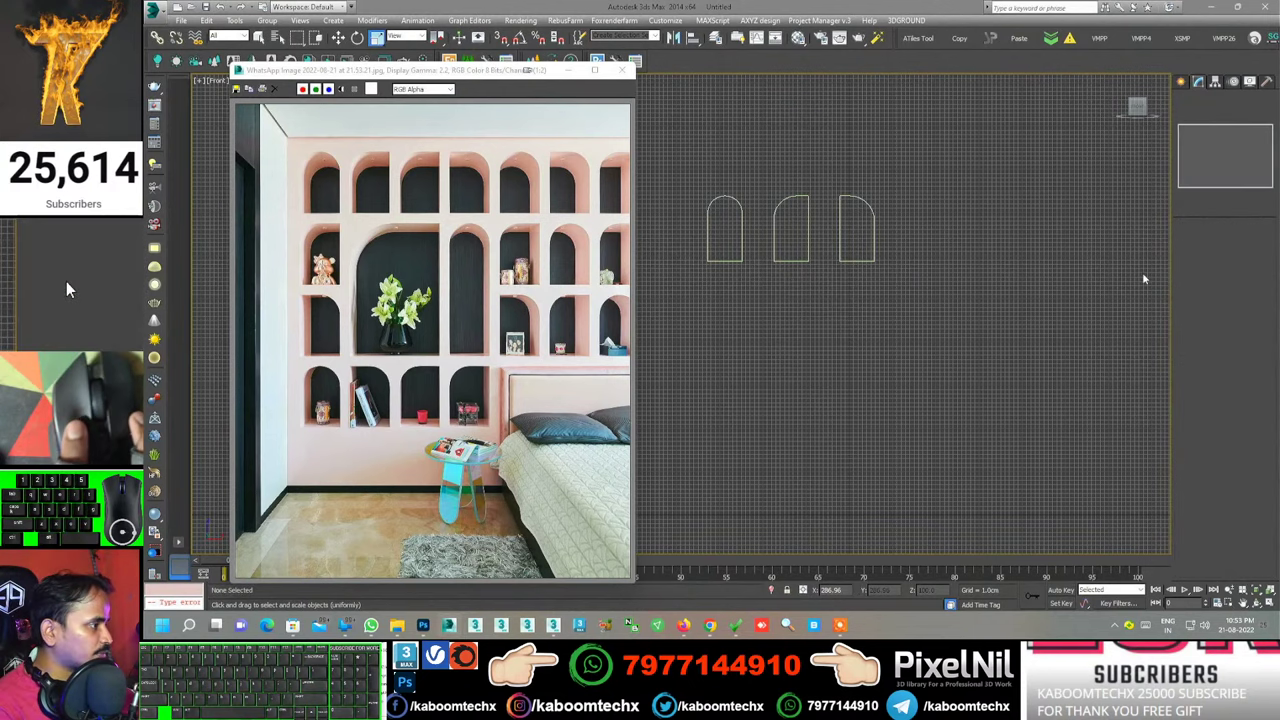
left_click(67, 285)
left_click_drag(115, 285, 67, 285)
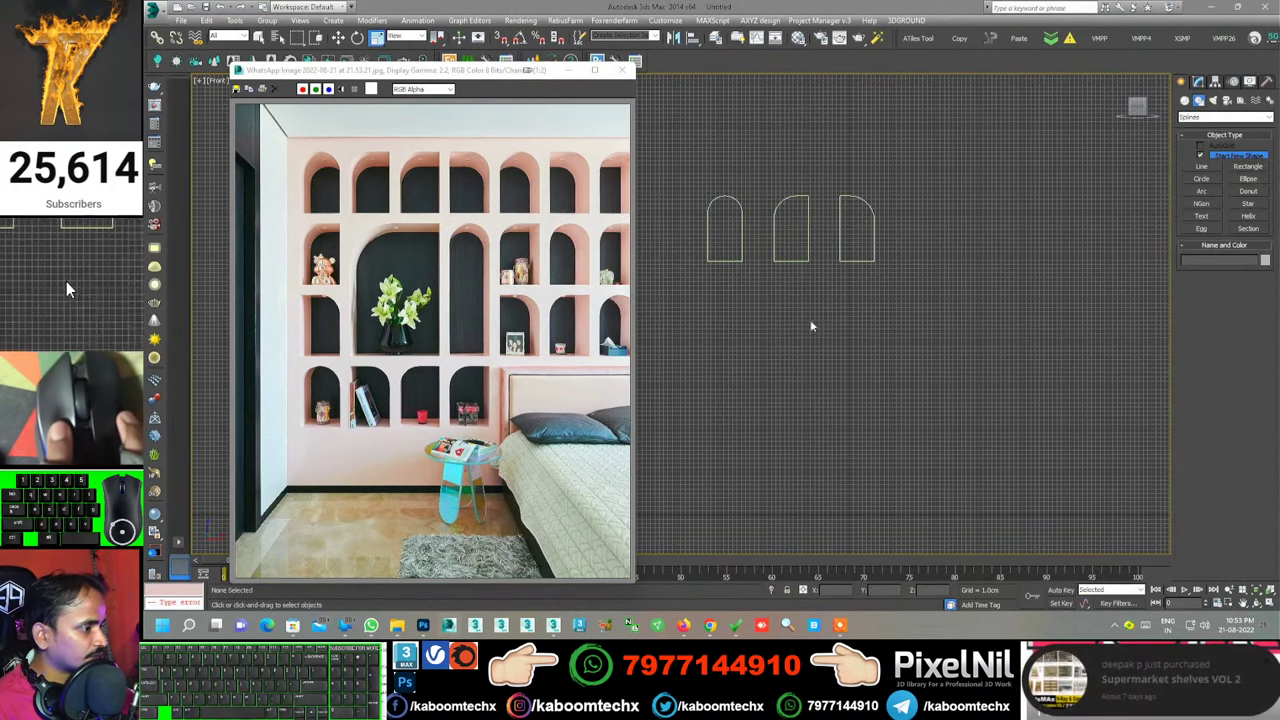
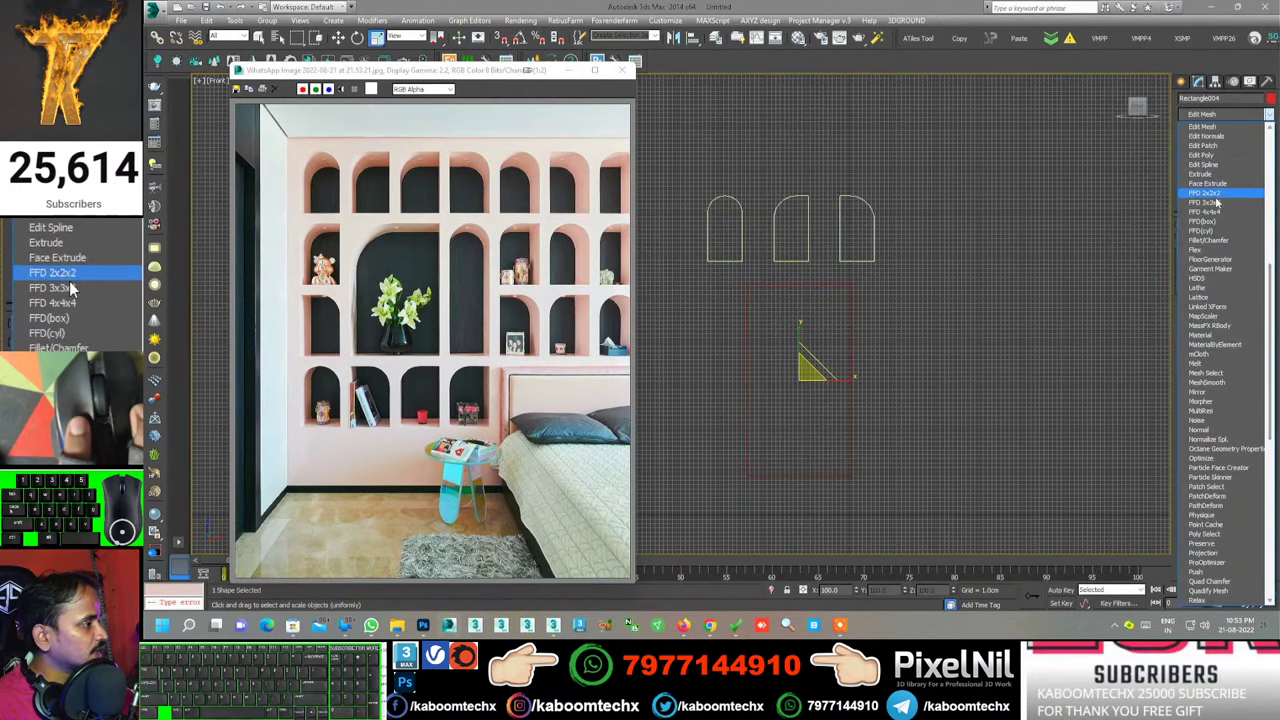
Convert the large rectangle to an editable spline and fillet its top-left vertex
left_click(67, 285)
left_click(67, 285)
left_click(67, 285)
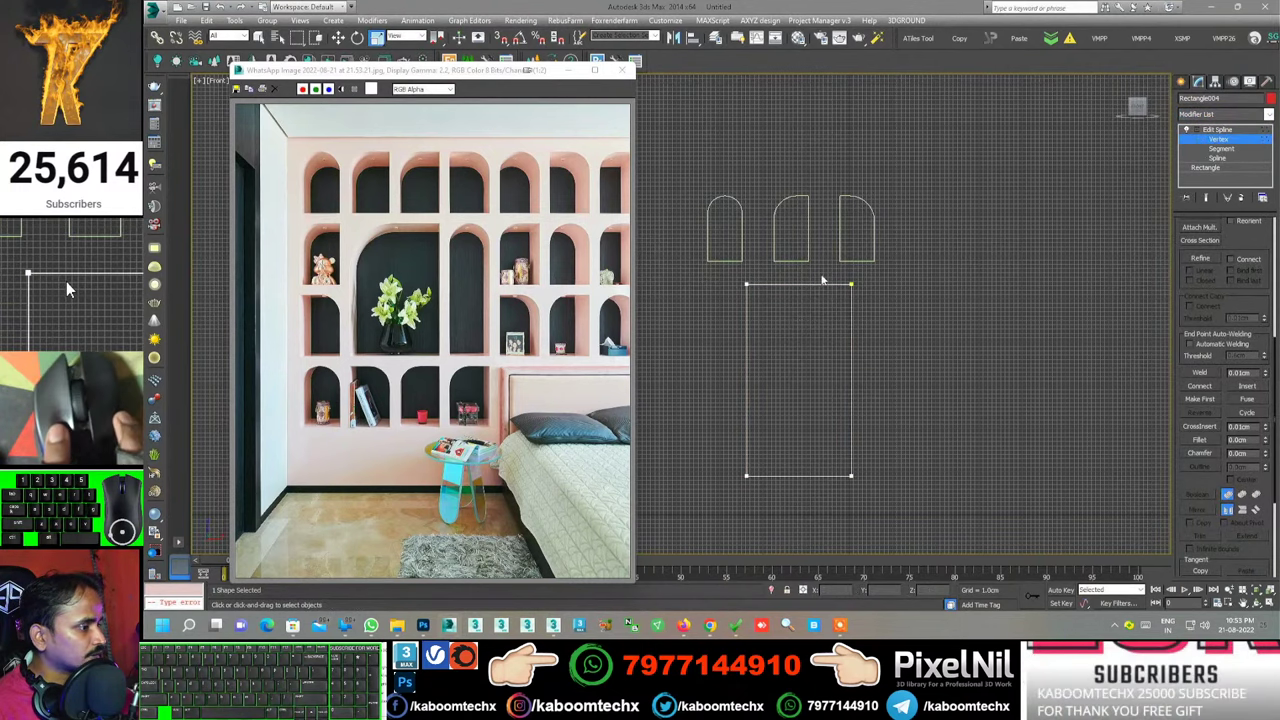
left_click(67, 285)
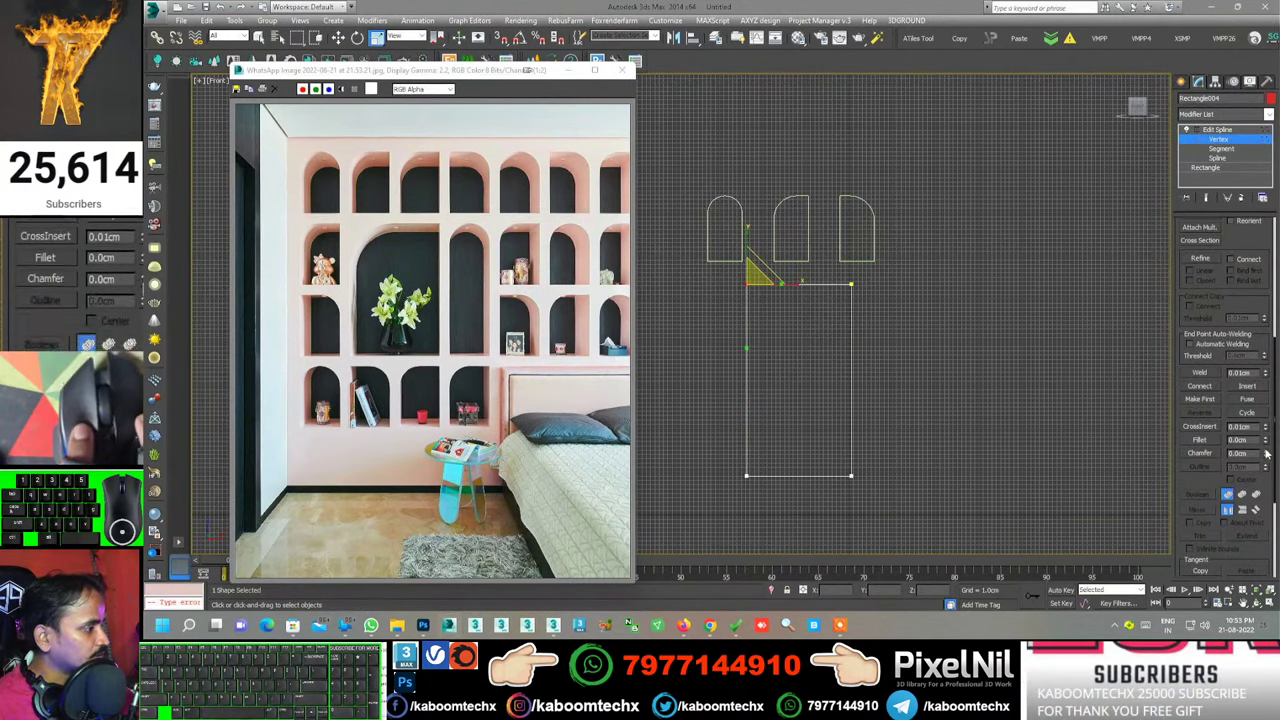
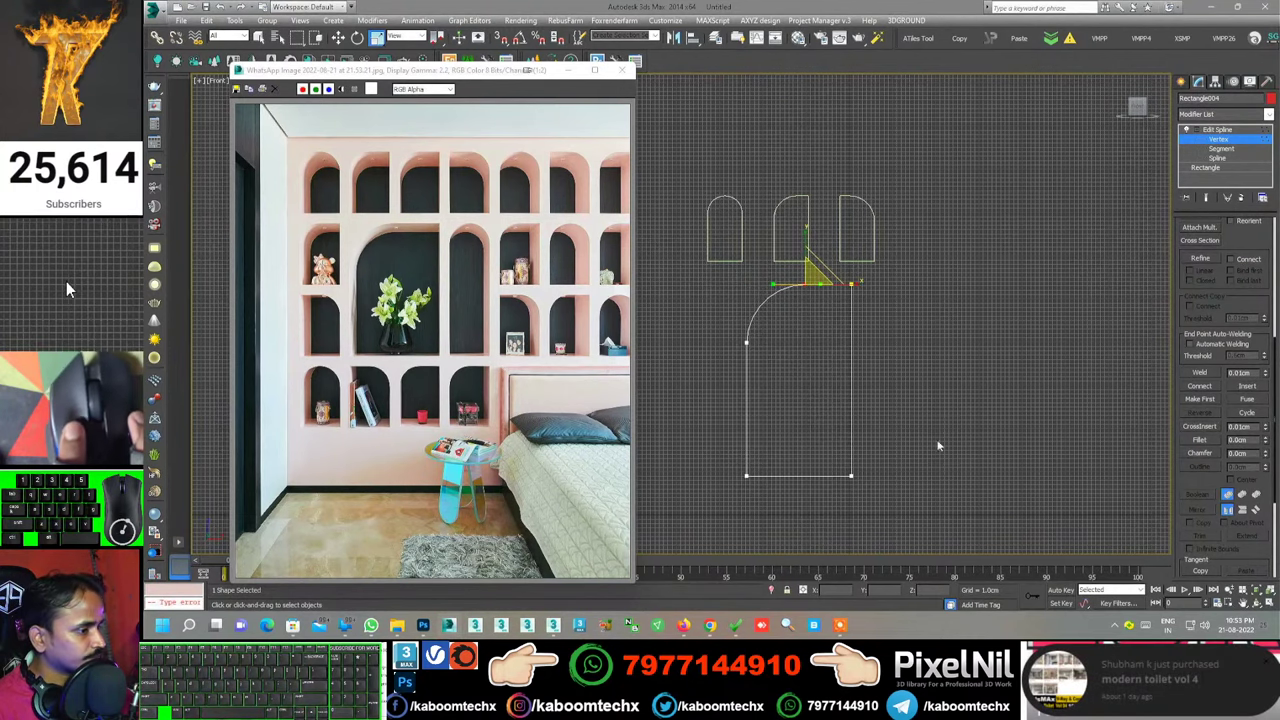
left_click(67, 285)
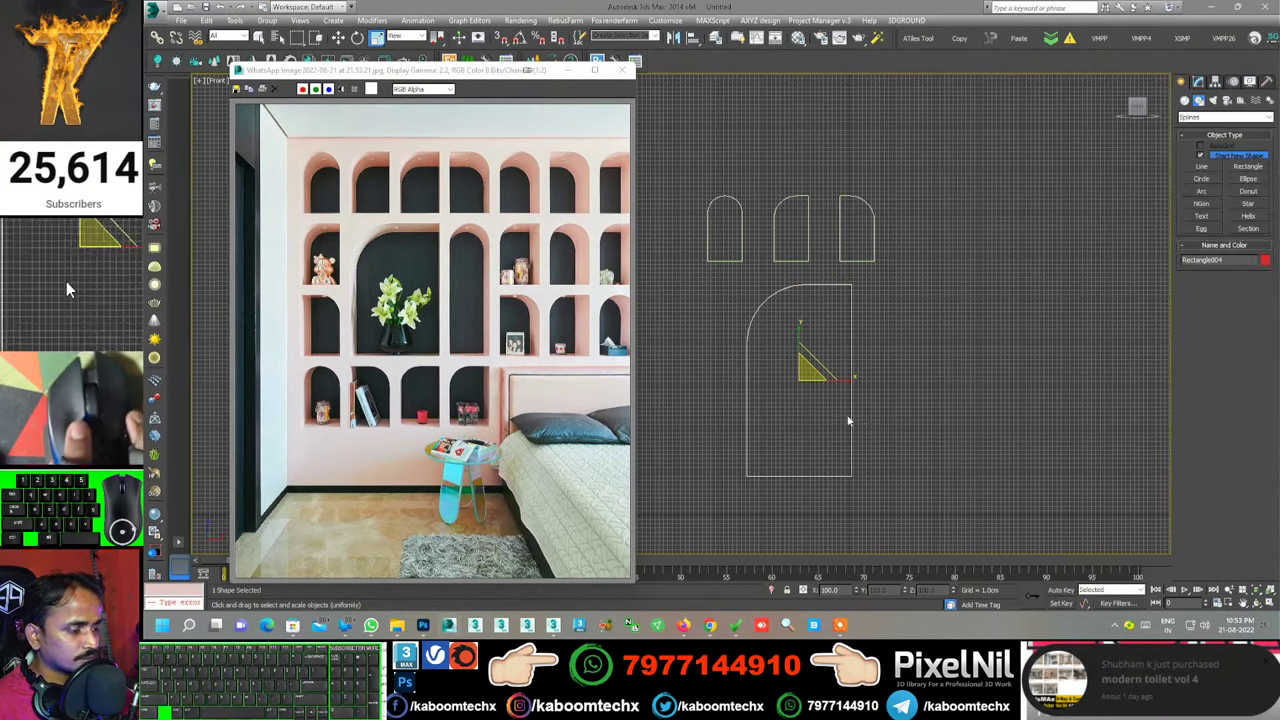
left_click(106, 285)
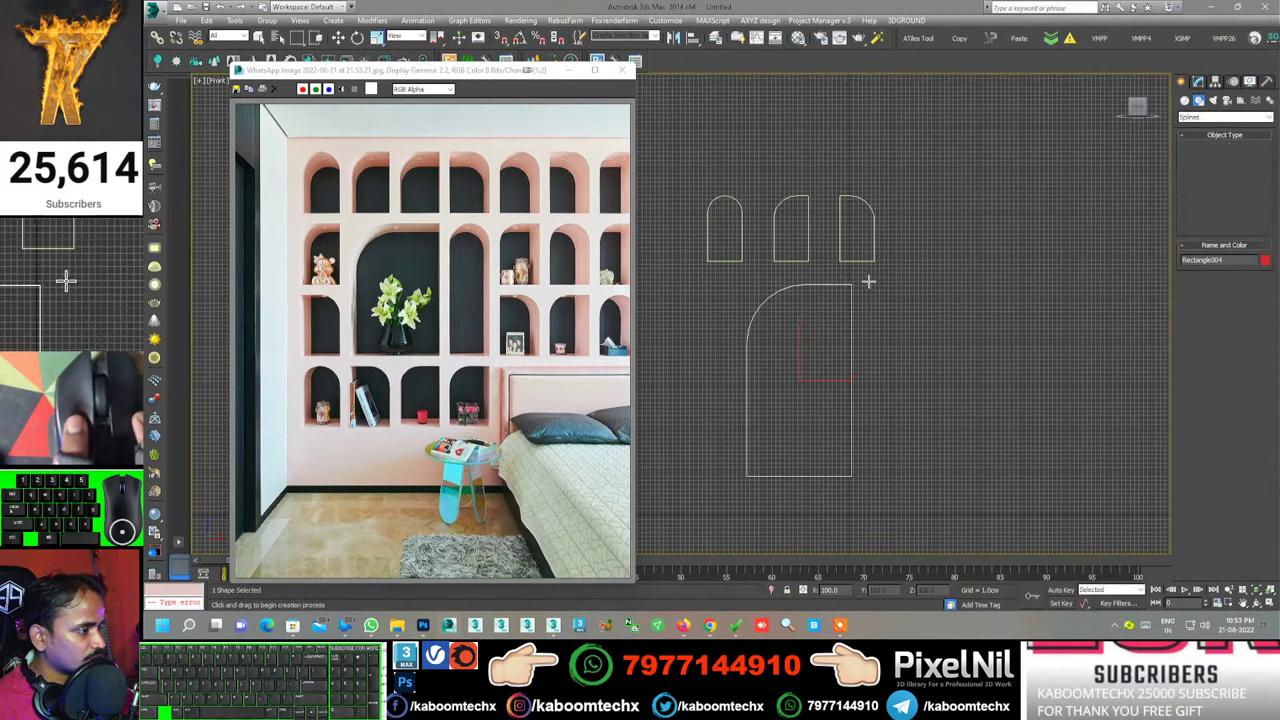
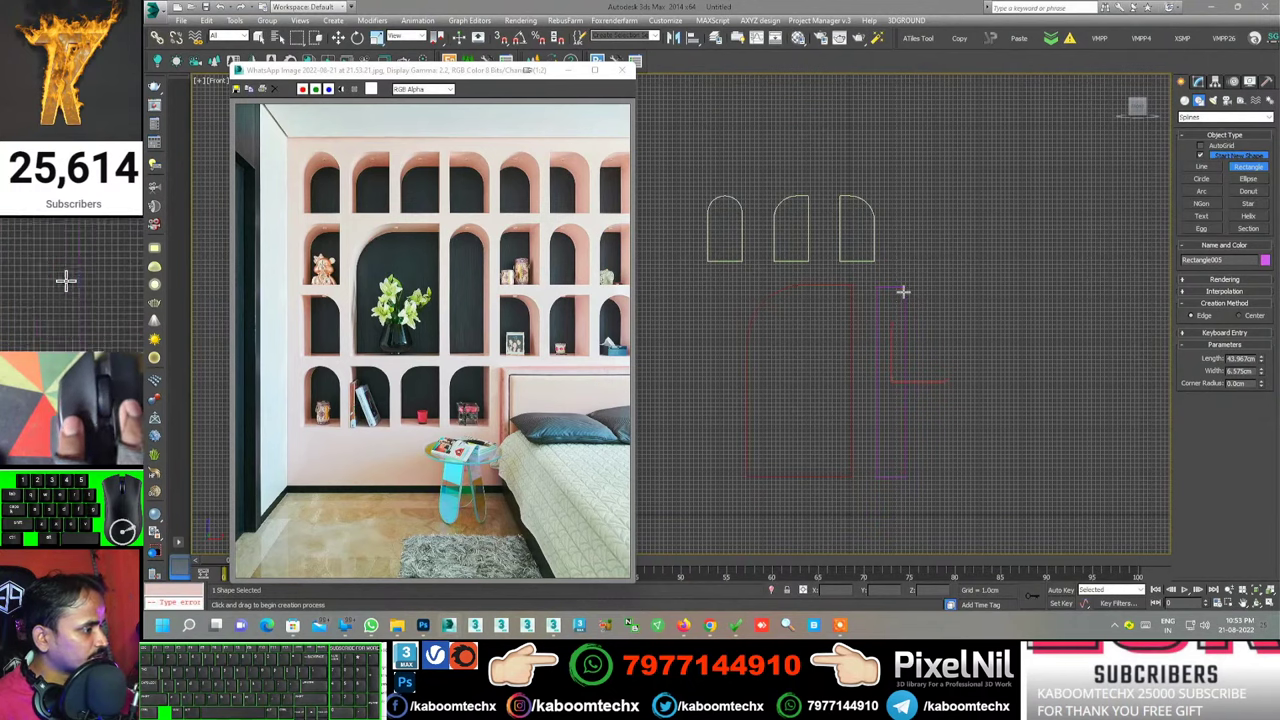
Draw a narrow tall rectangle beside the large outline, make it an editable spline and select its top corner vertex
left_click(67, 285)
left_click(104, 285)
key("e")
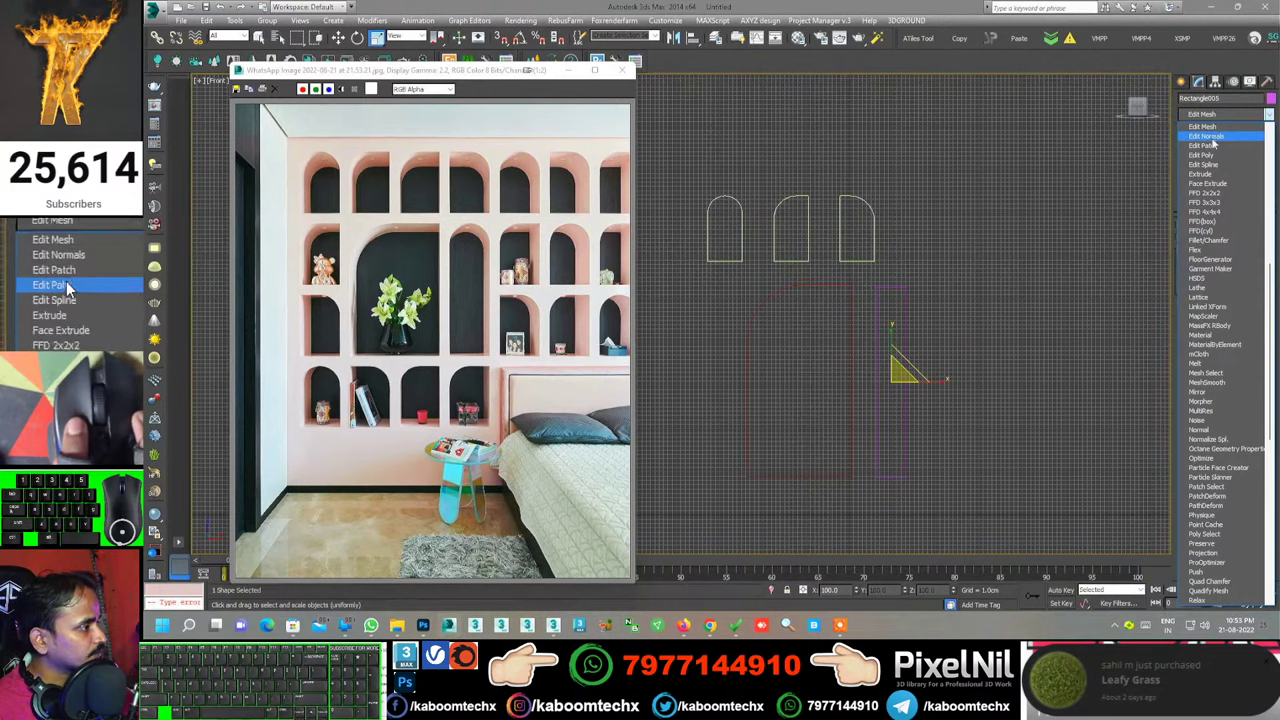
left_click(67, 285)
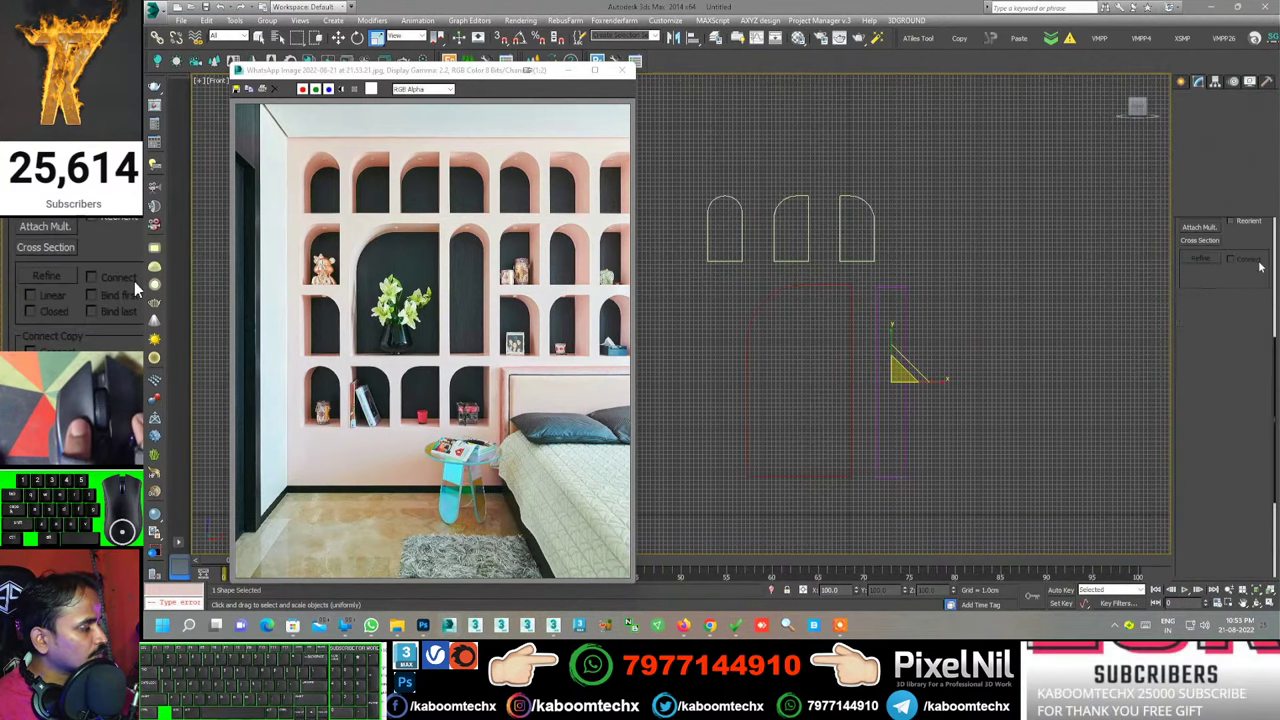
left_click(67, 285)
left_click(68, 285)
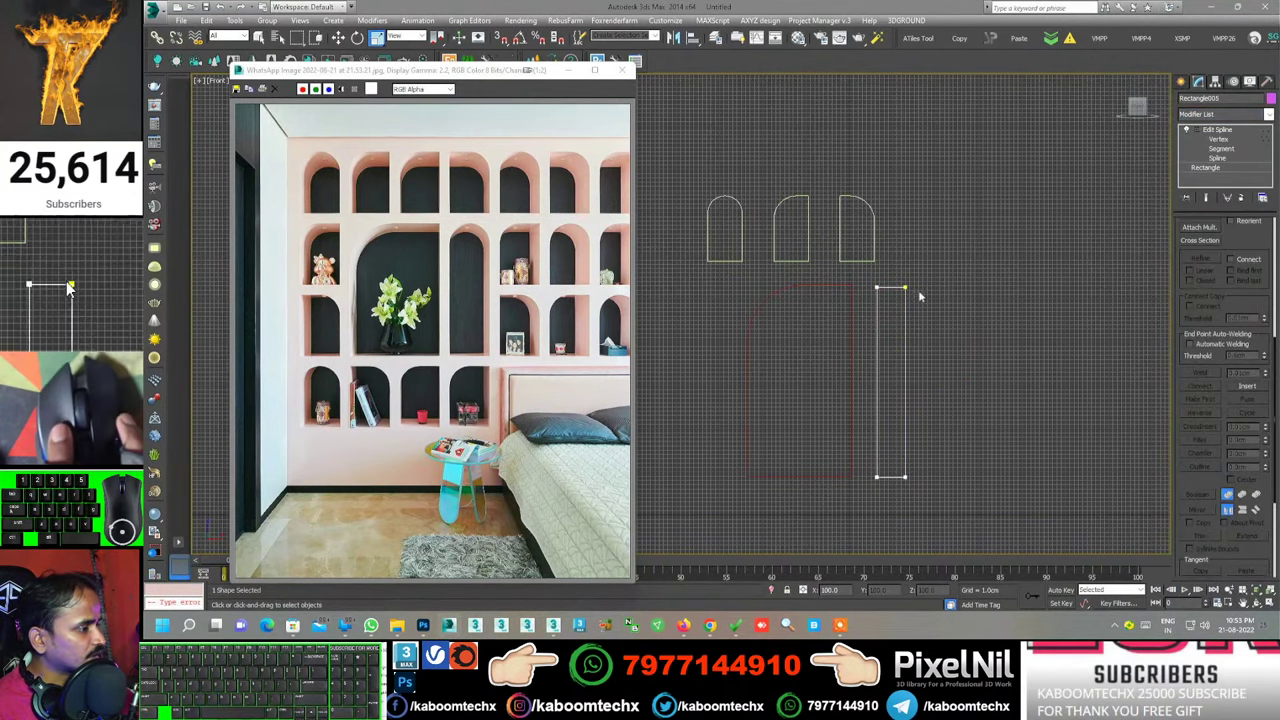
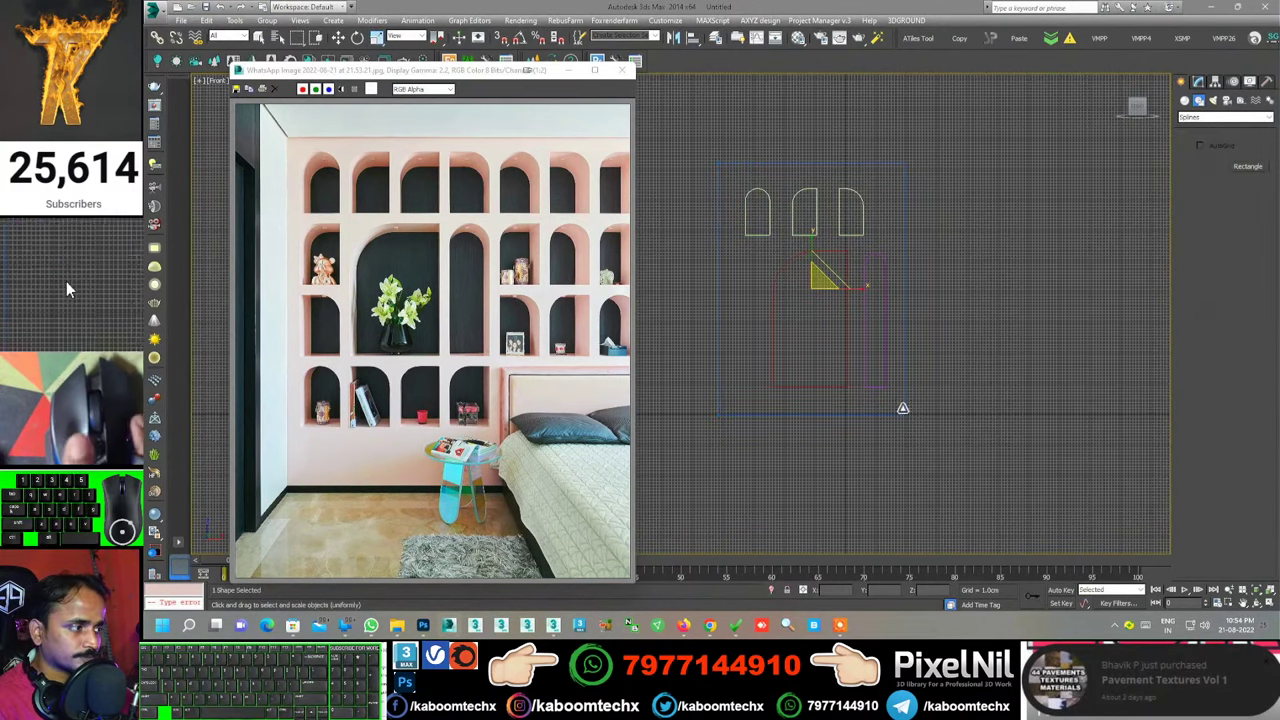
Add an Edit Spline modifier to the outer frame rectangle Rectangle006
middle_click(67, 285)
middle_click(67, 285)
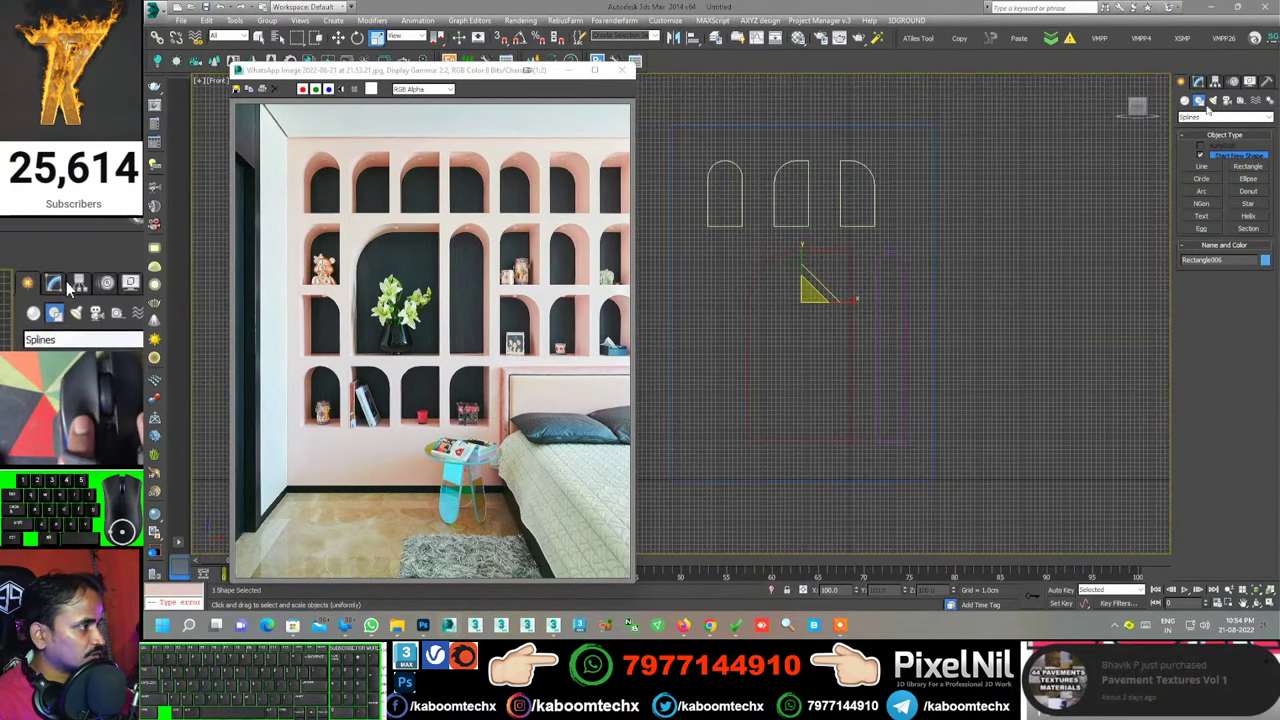
left_click(67, 285)
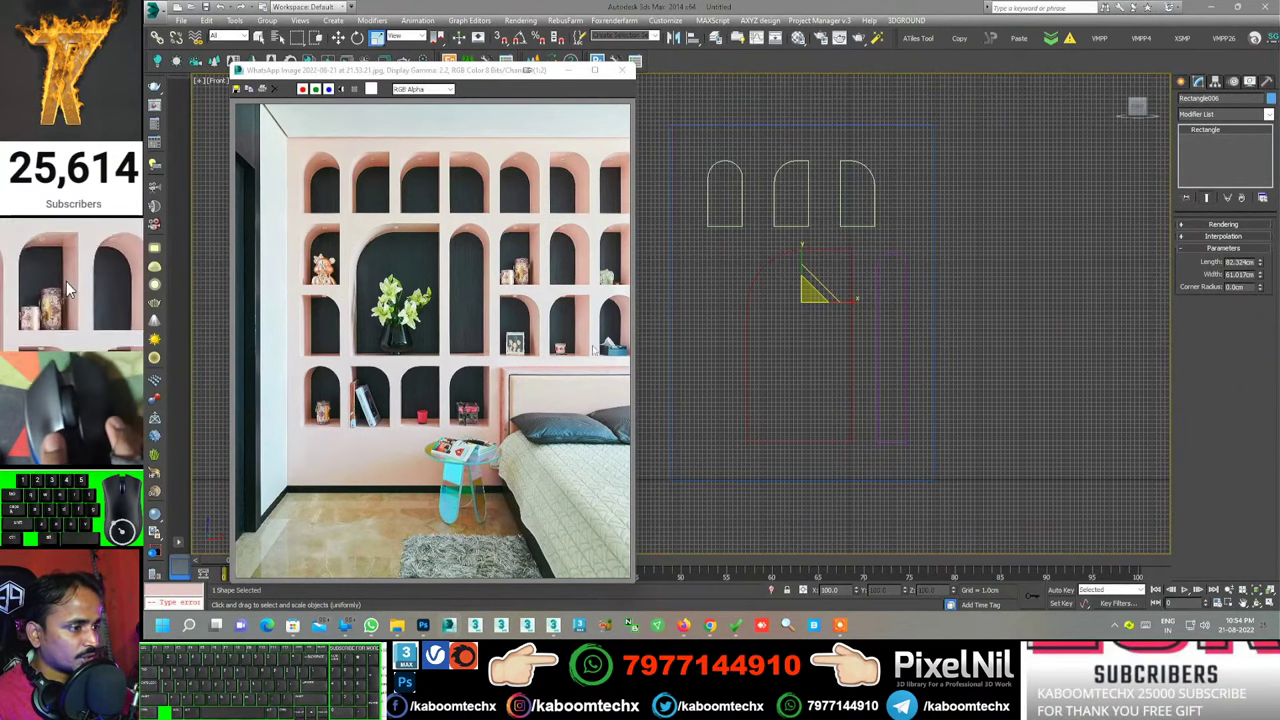
left_click(88, 285)
key("e")
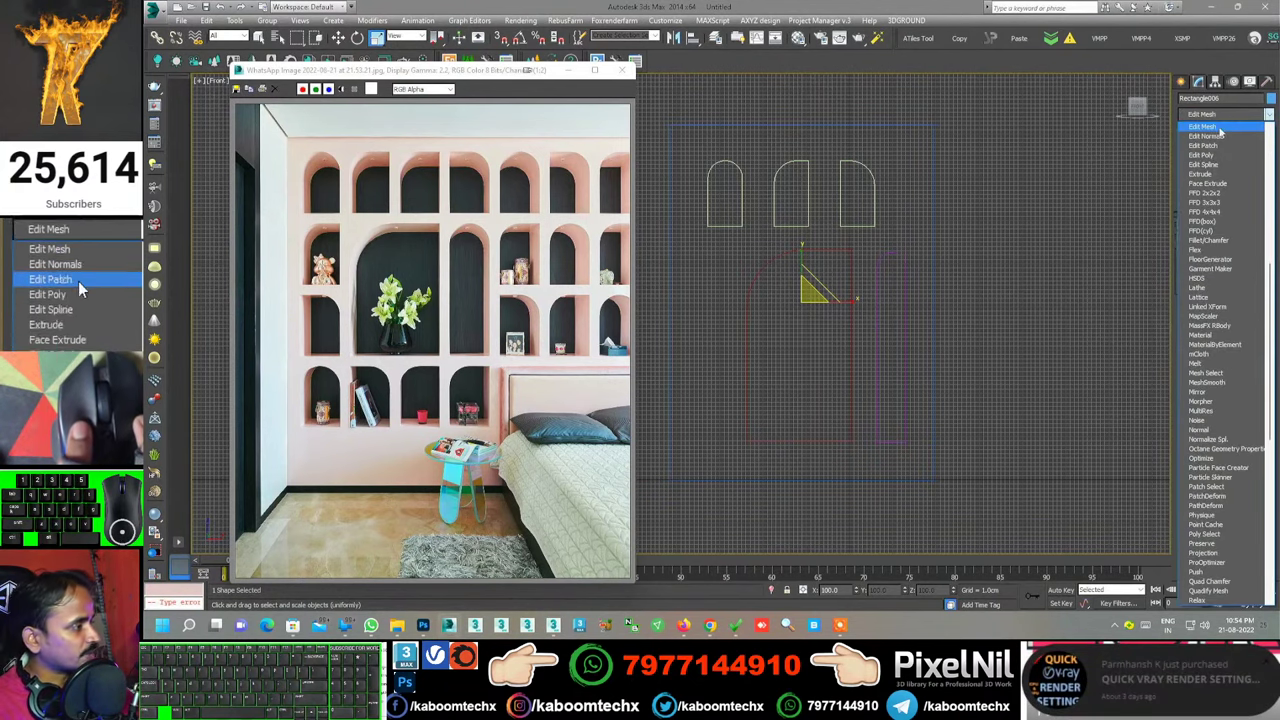
left_click(73, 285)
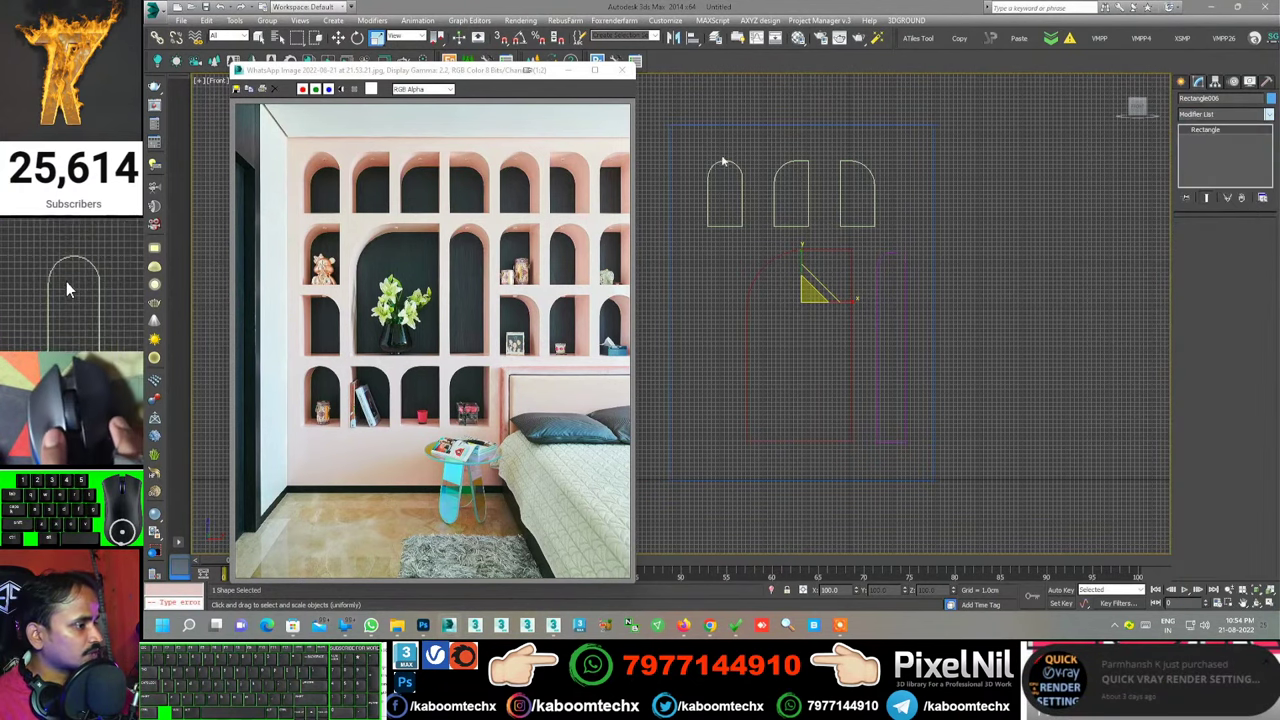
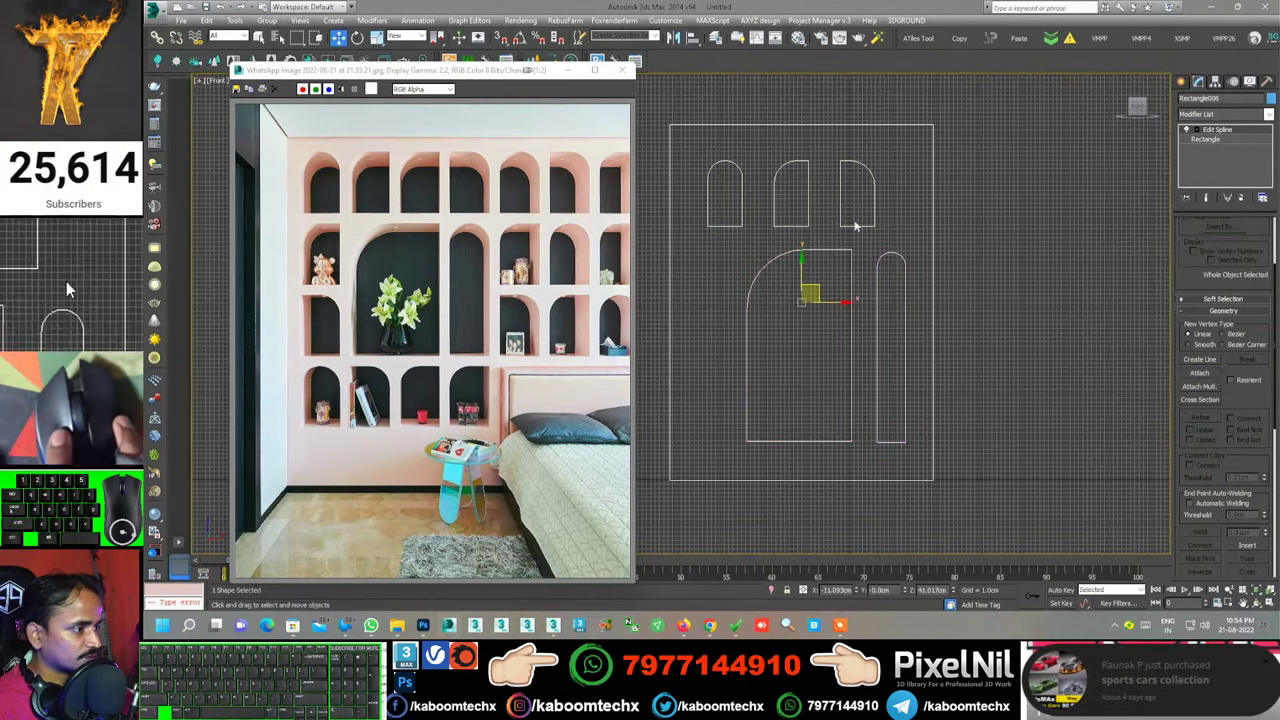
Switch to Spline sub-object level to attach the niche outlines
left_click(67, 285)
left_click(89, 285)
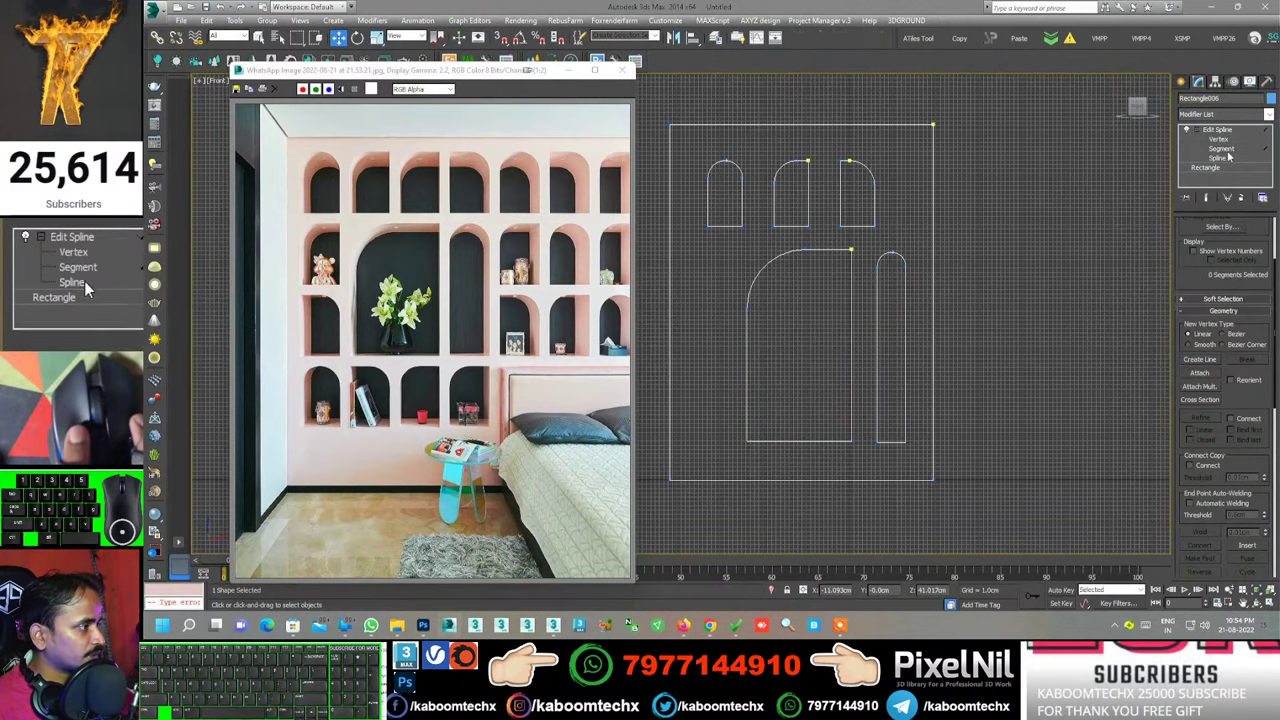
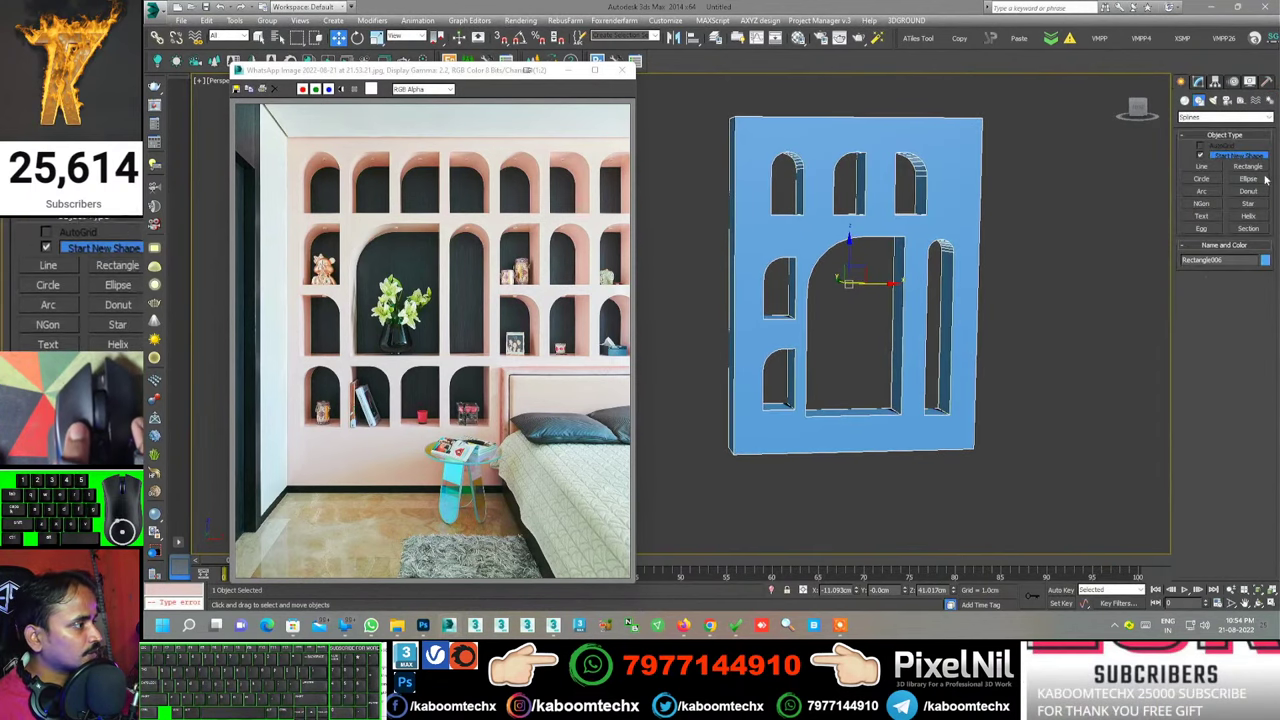
Switch to Standard Primitives to create Plane back panels for the niches
left_click(67, 285)
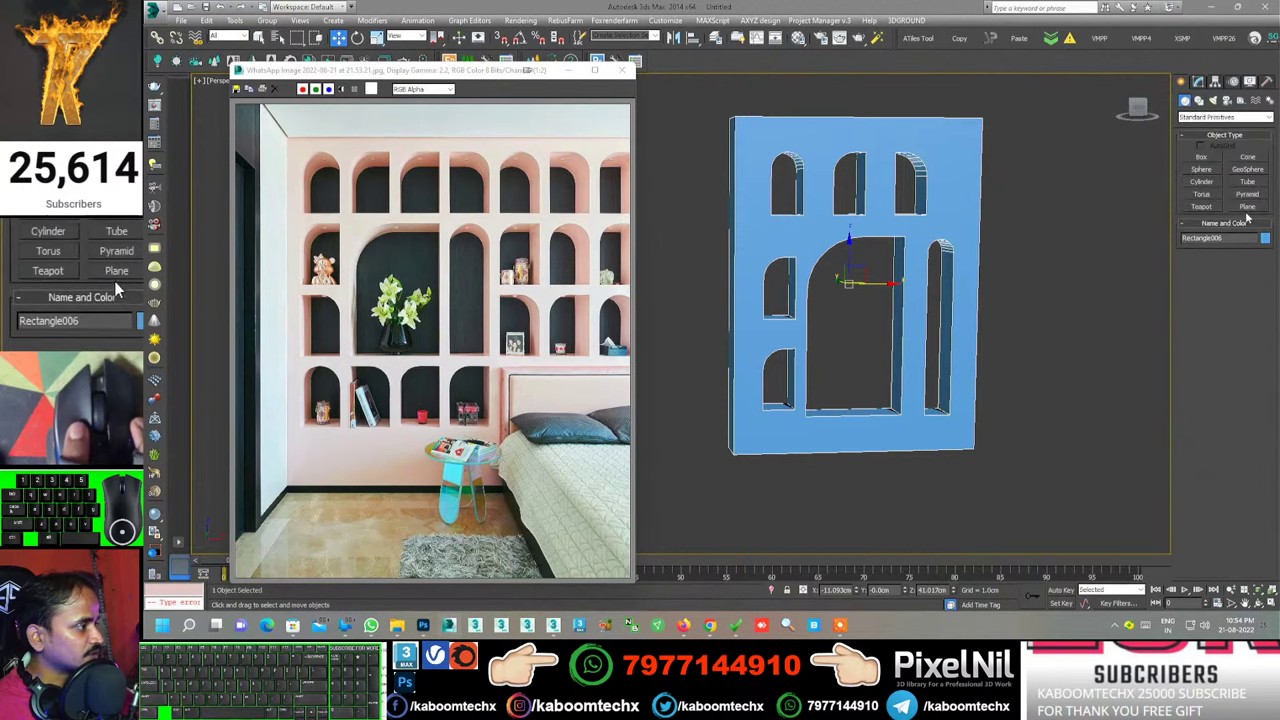
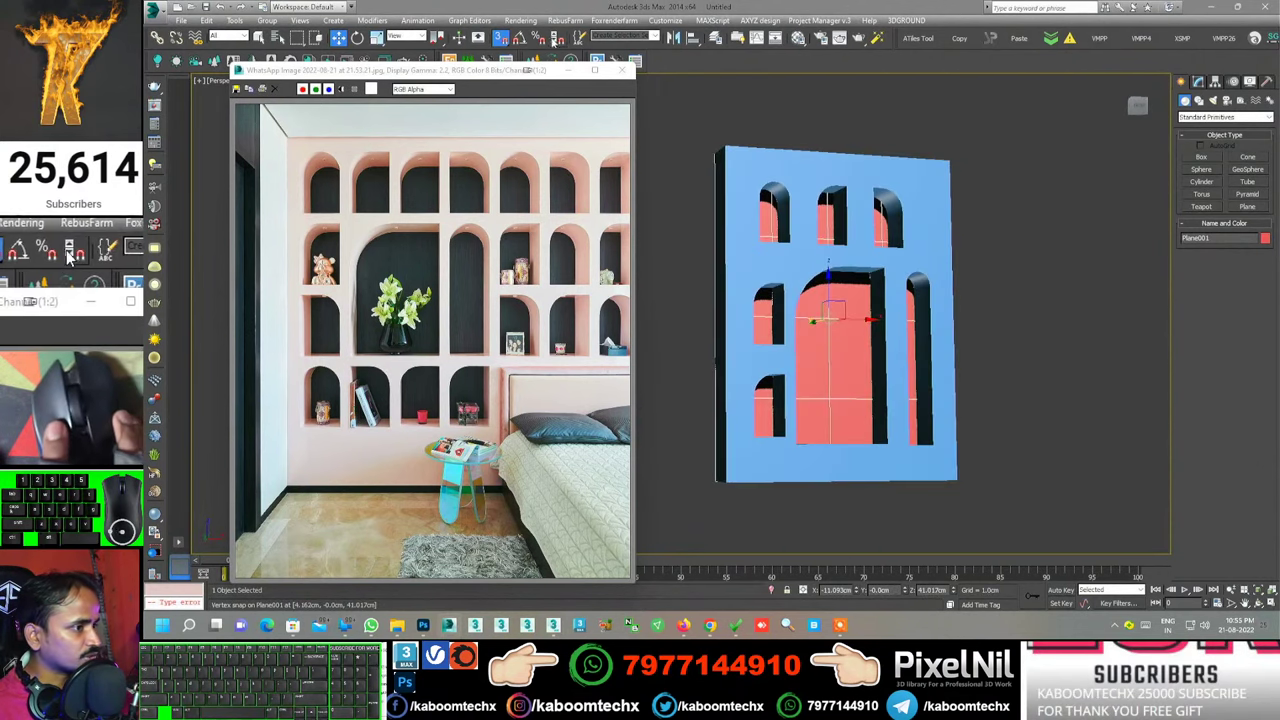
In the Material Editor set Material #1's Diffuse to black and assign it to the back panels
left_click(67, 250)
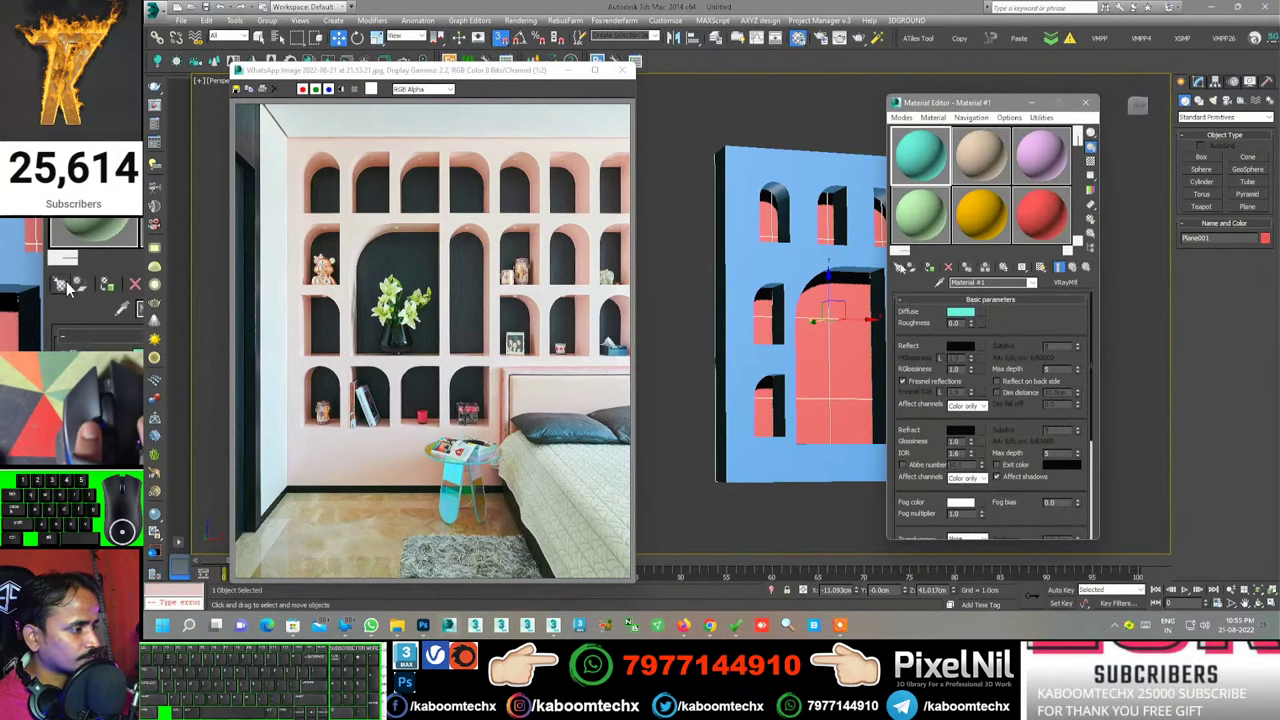
left_click(67, 285)
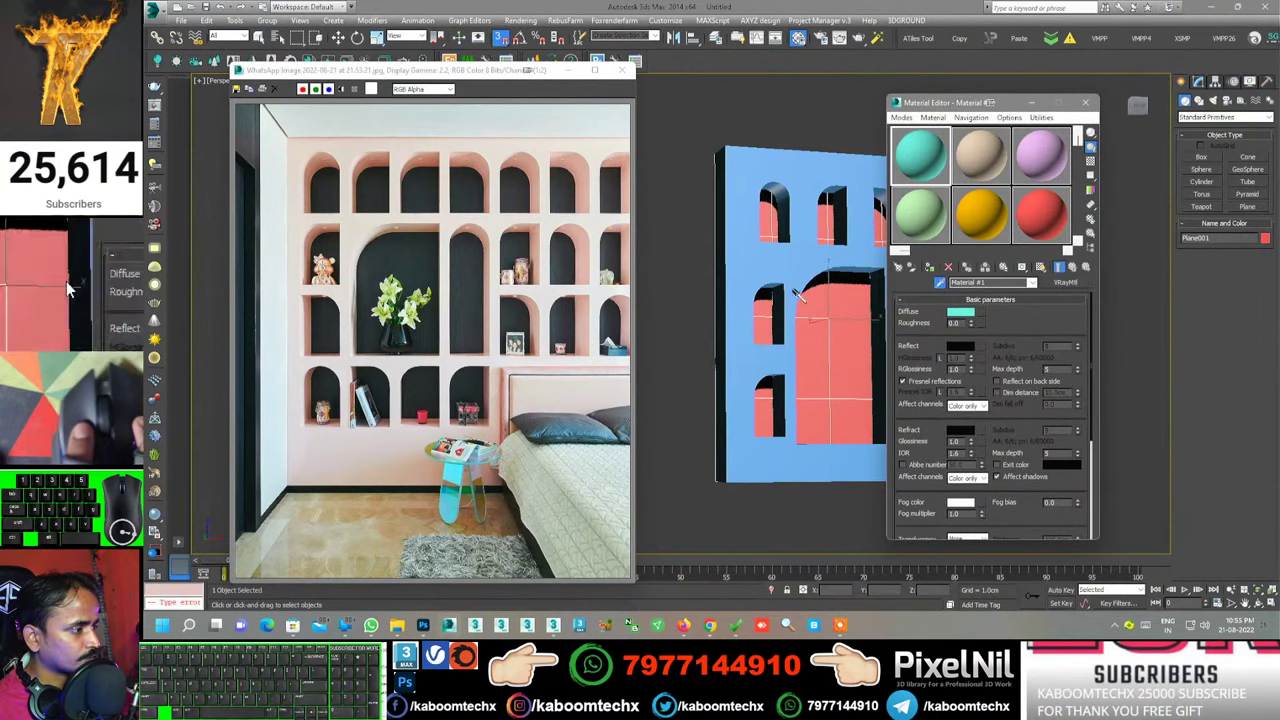
left_click(67, 285)
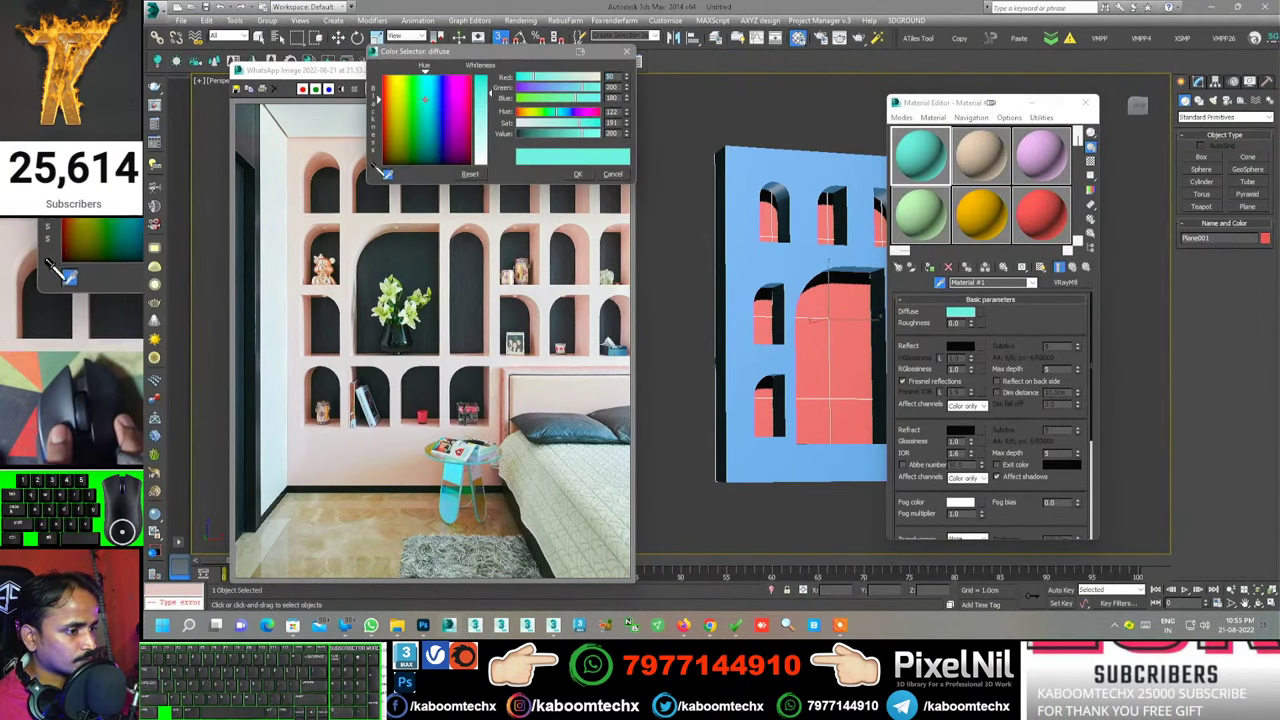
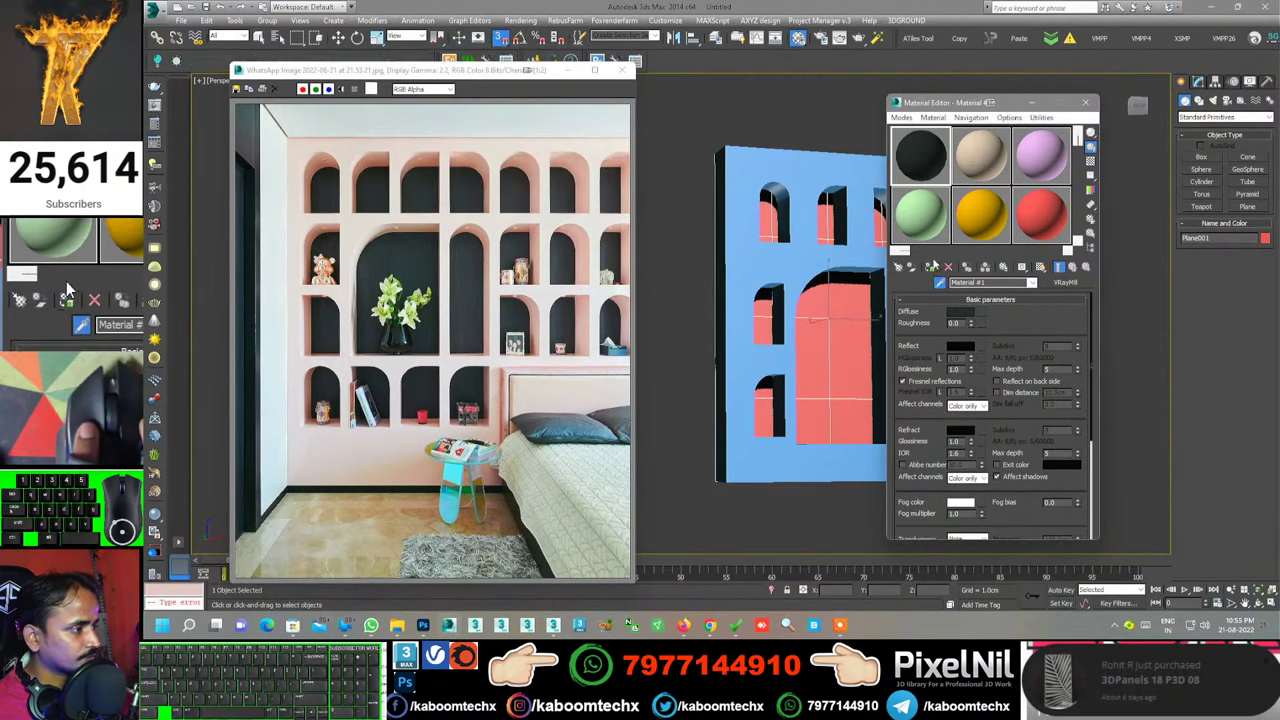
left_click(67, 285)
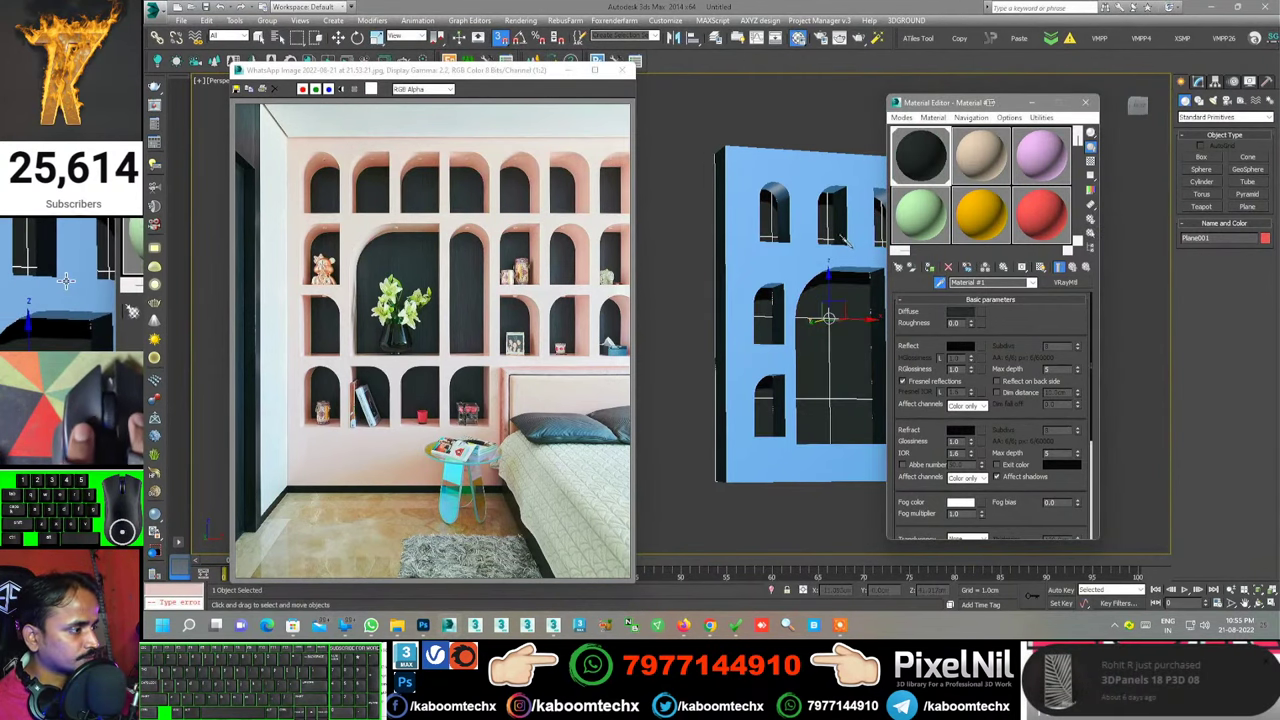
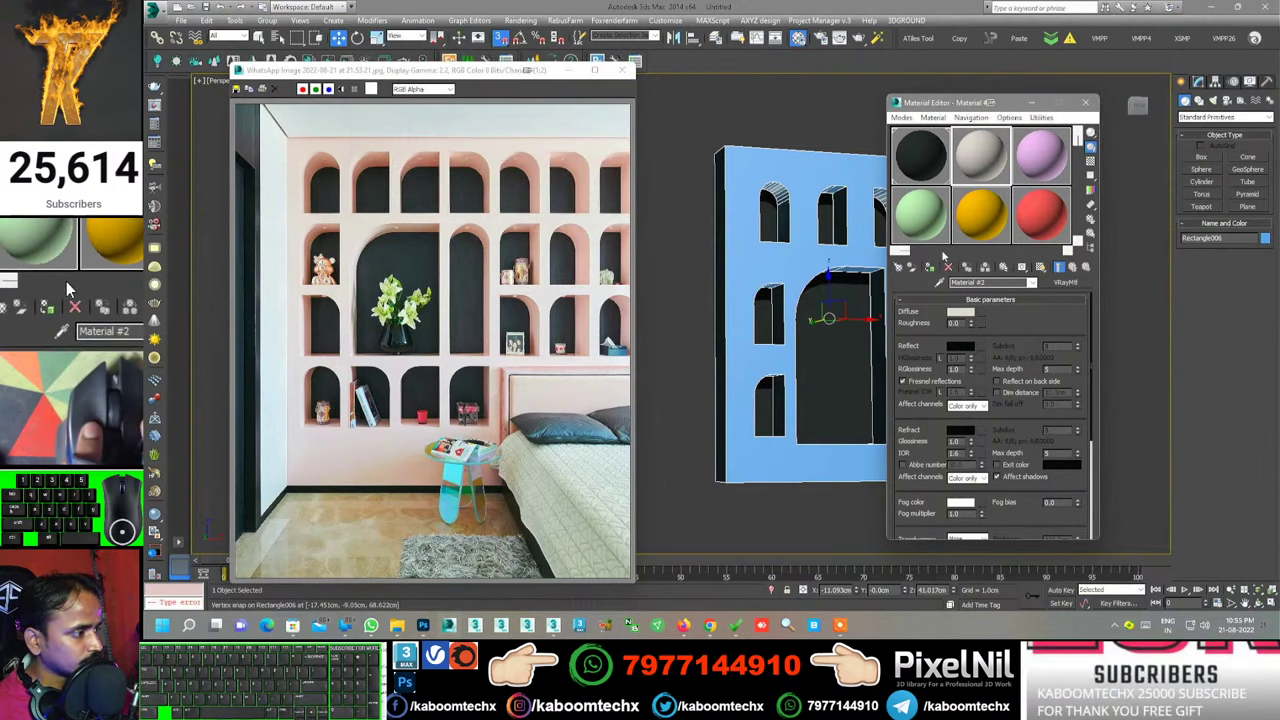
Assign Material #2 to the wall panel and shift its Diffuse hue and saturation toward pale pink
left_click(67, 285)
left_click(67, 285)
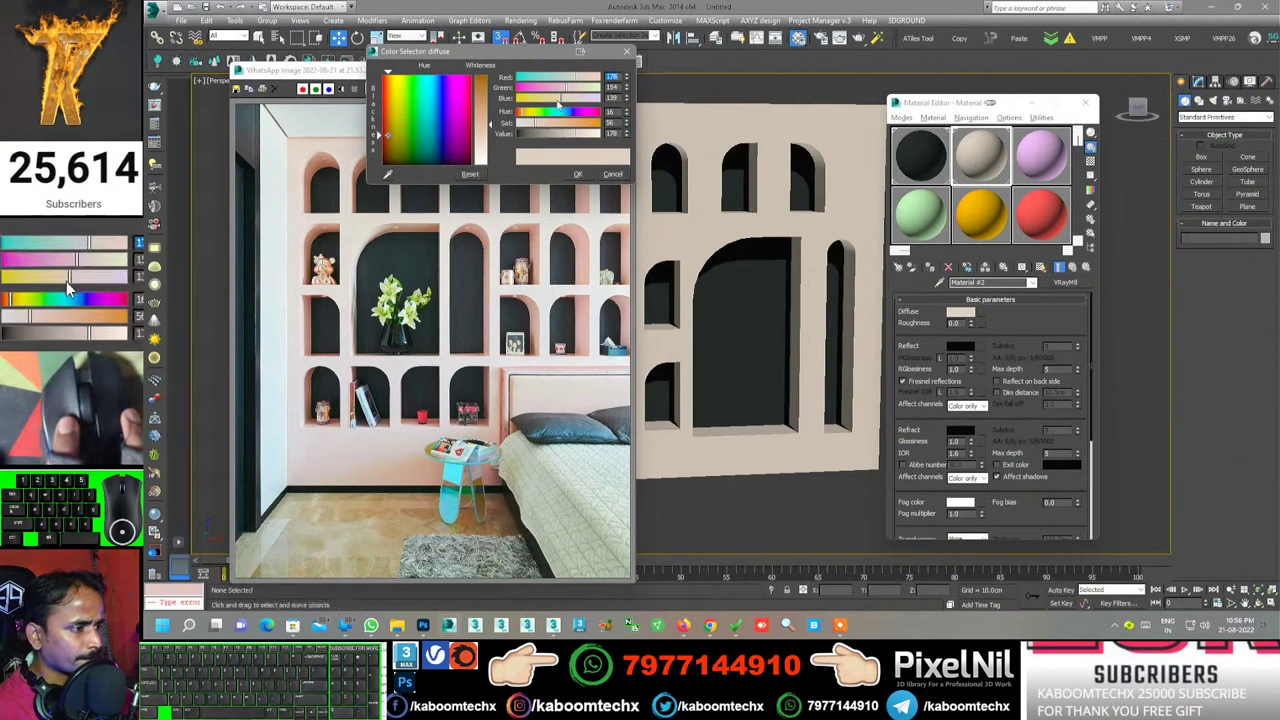
left_click(67, 285)
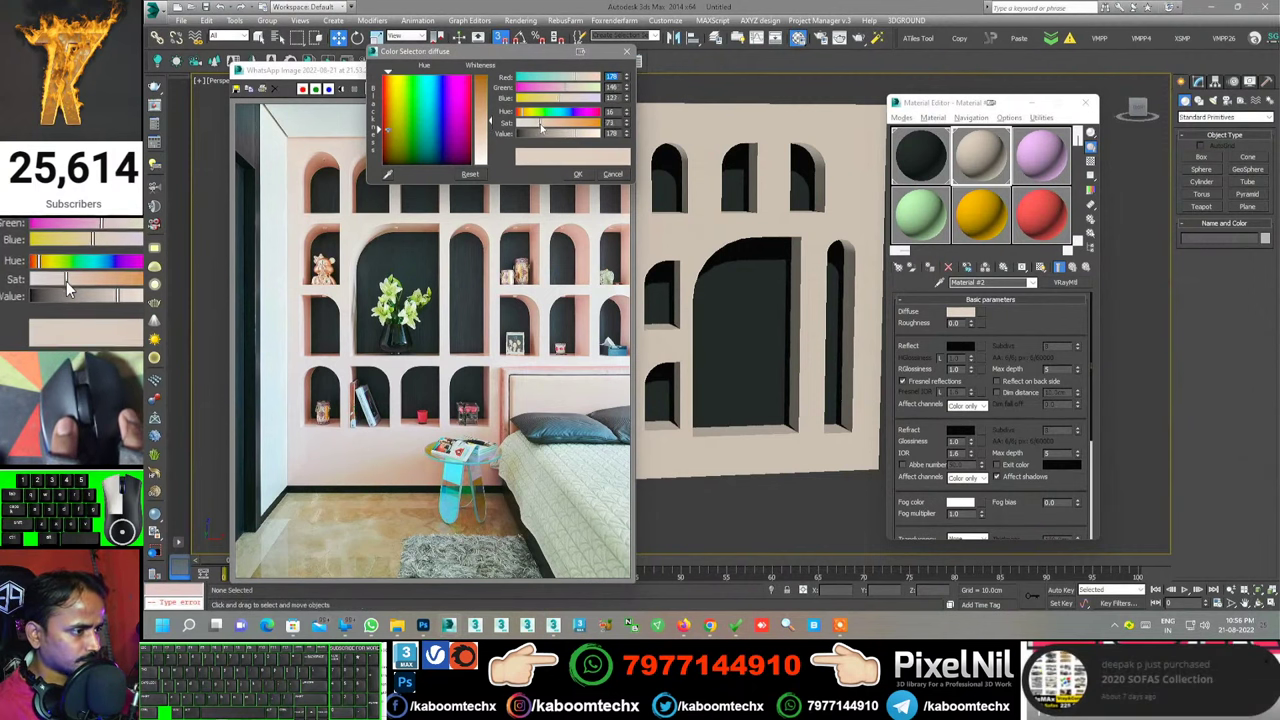
left_click(67, 285)
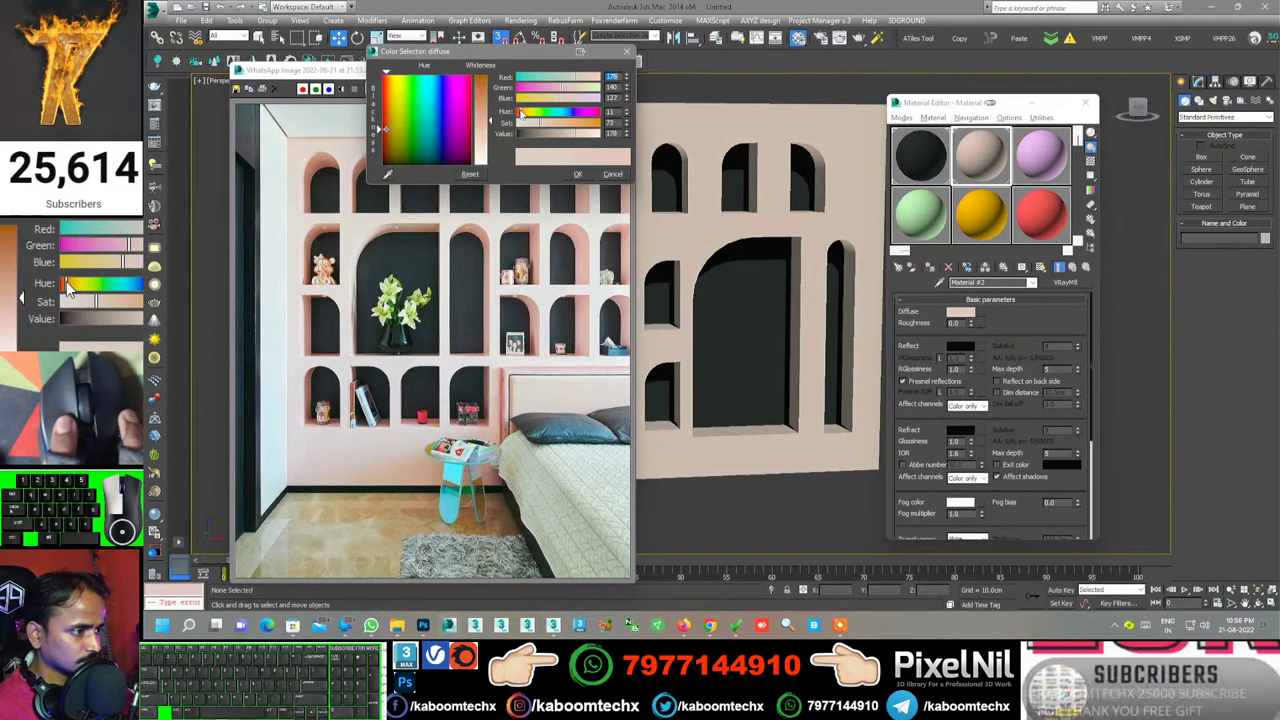